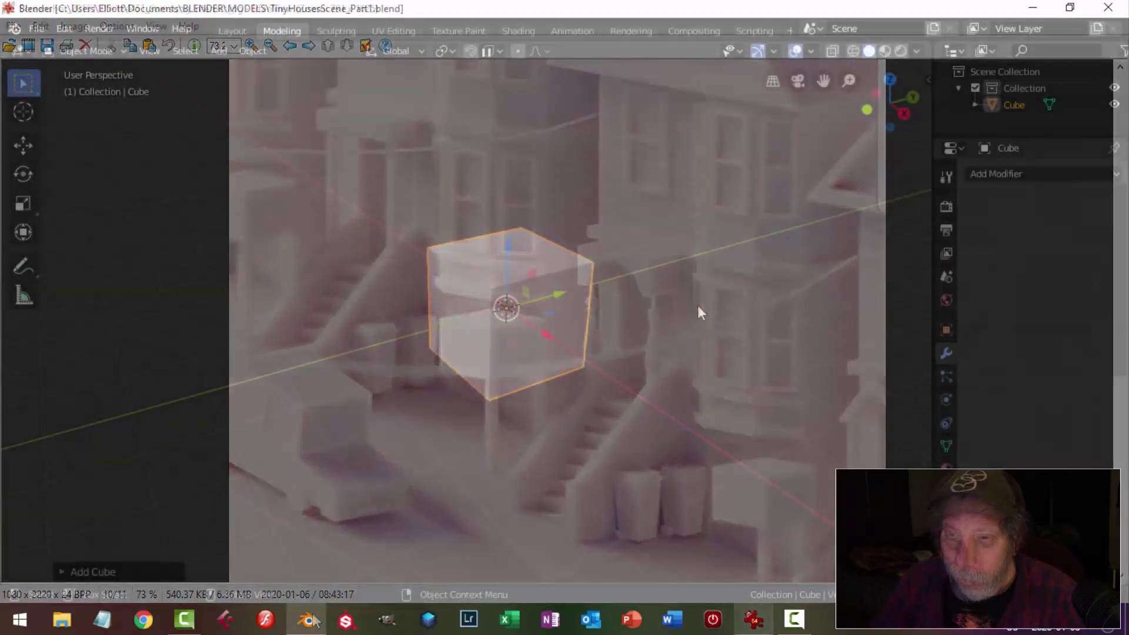
Step: Enter Edit Mode on the default cube to begin stretching it into a tall house block
key("g")
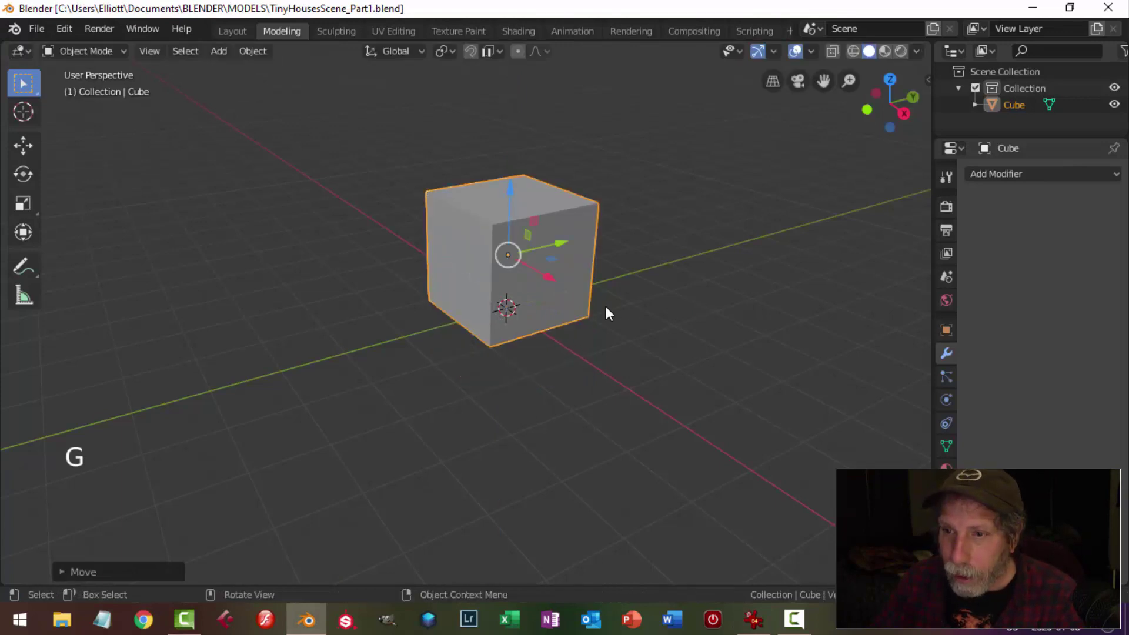
middle_click(630, 302)
key("Tab")
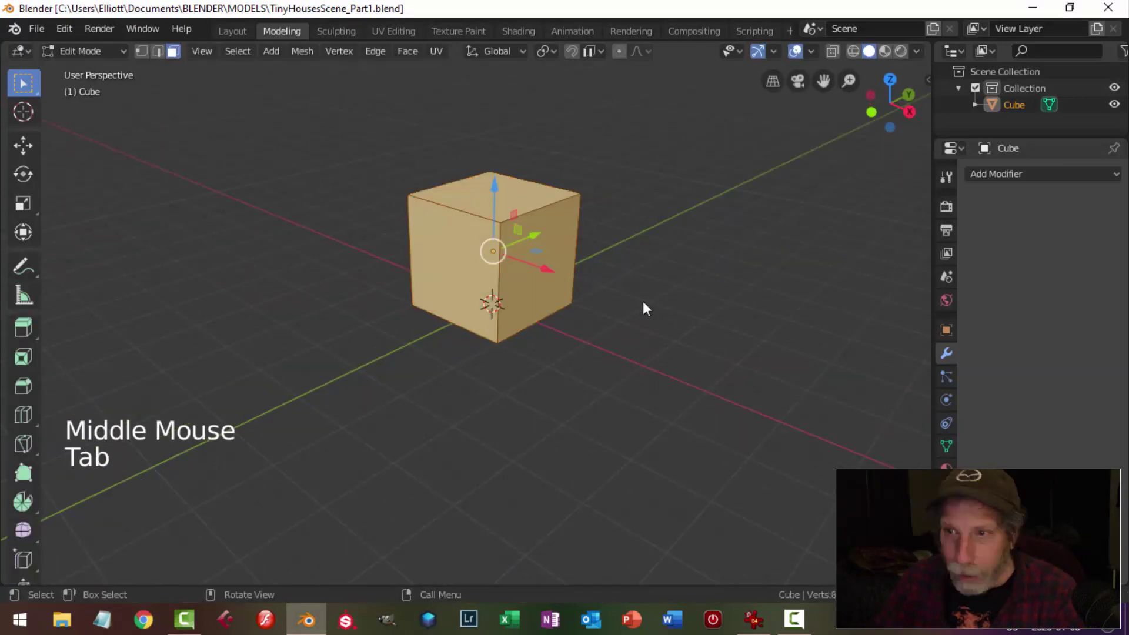
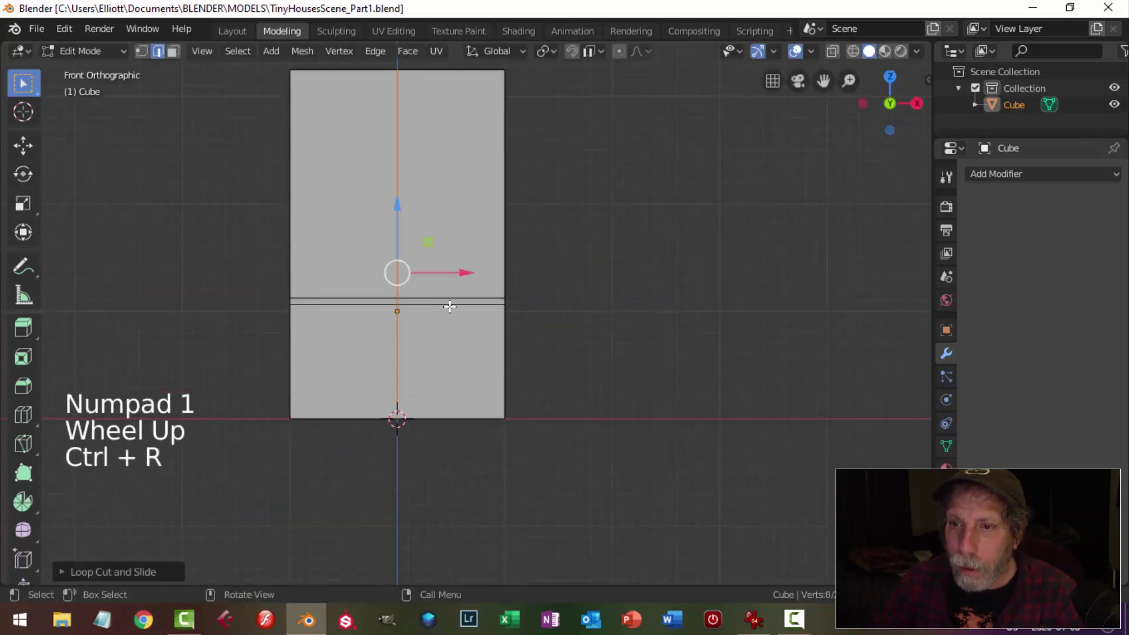
Step: Cut two vertical edge loops across the block's front to mark the bay sections
key("ctrl+r")
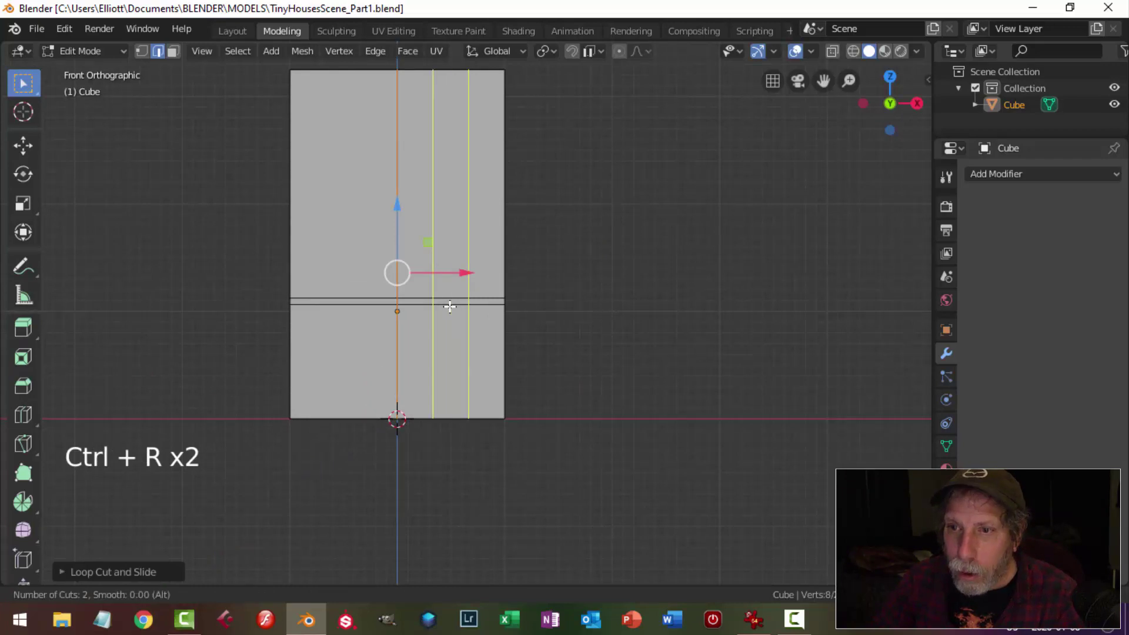
key("alt+a")
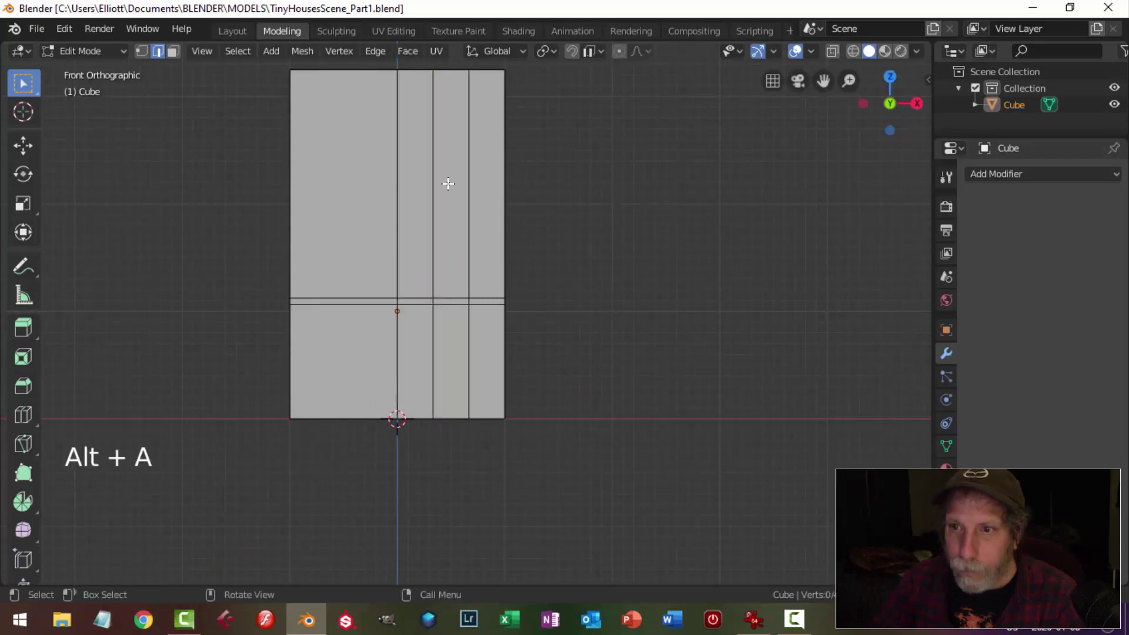
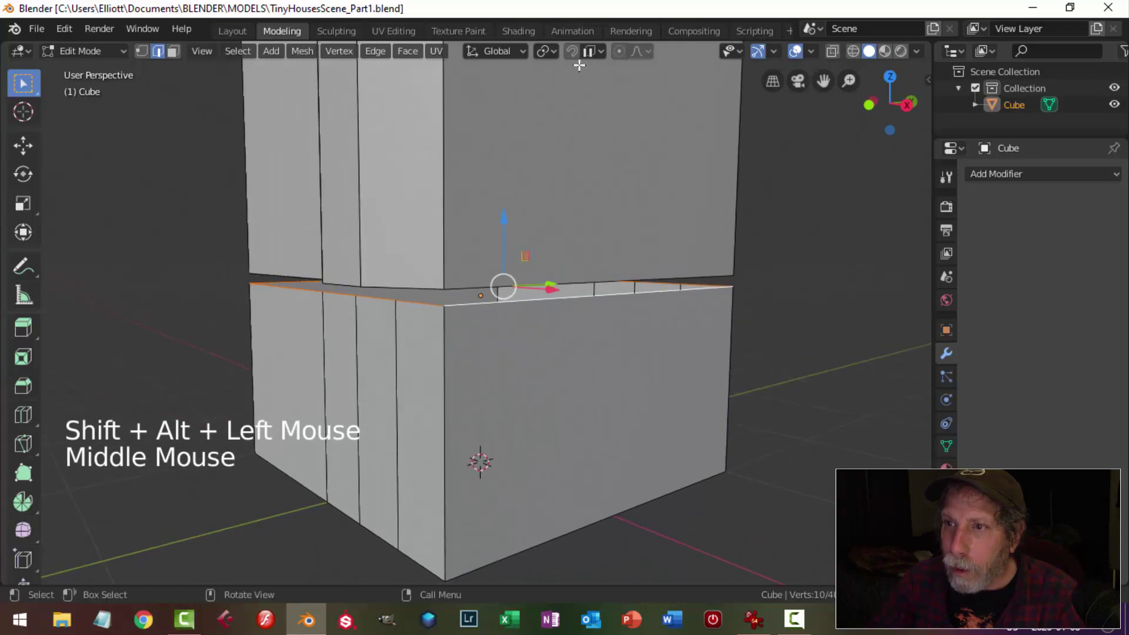
Step: Turn on edge snapping and use the Mesh normals command to recalculate them outward
left_click(580, 62)
left_click(600, 57)
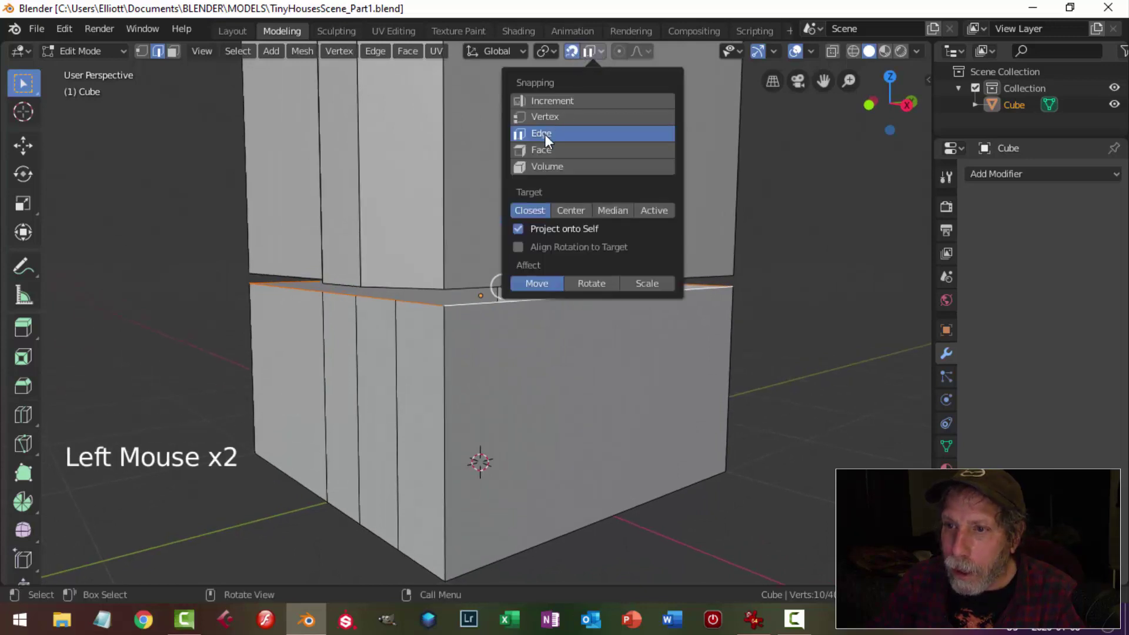
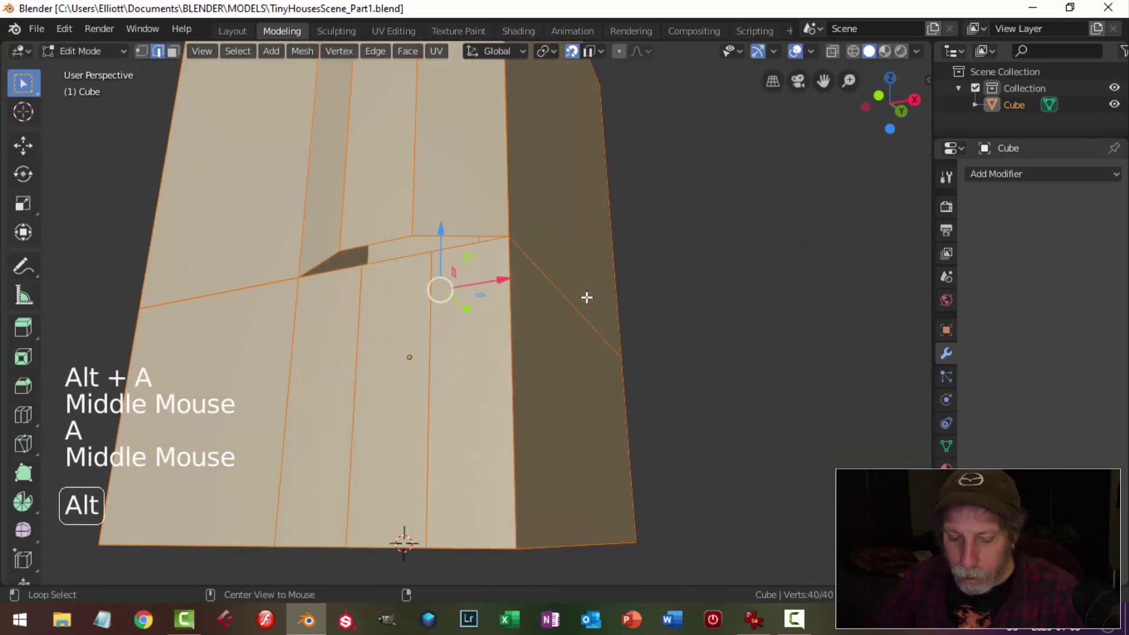
left_click(309, 55)
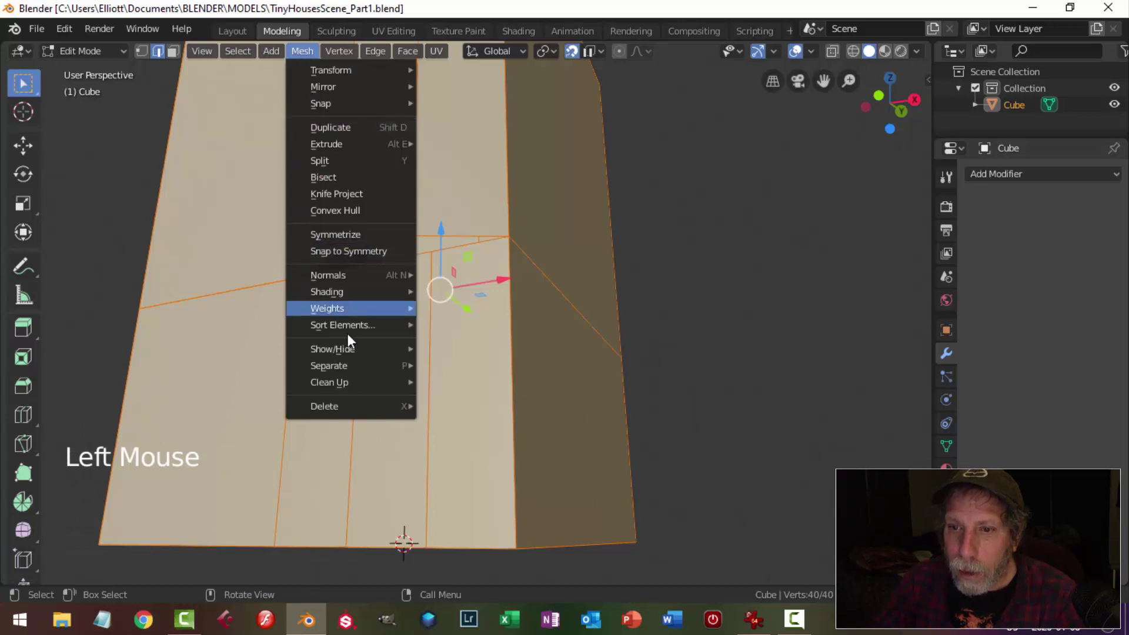
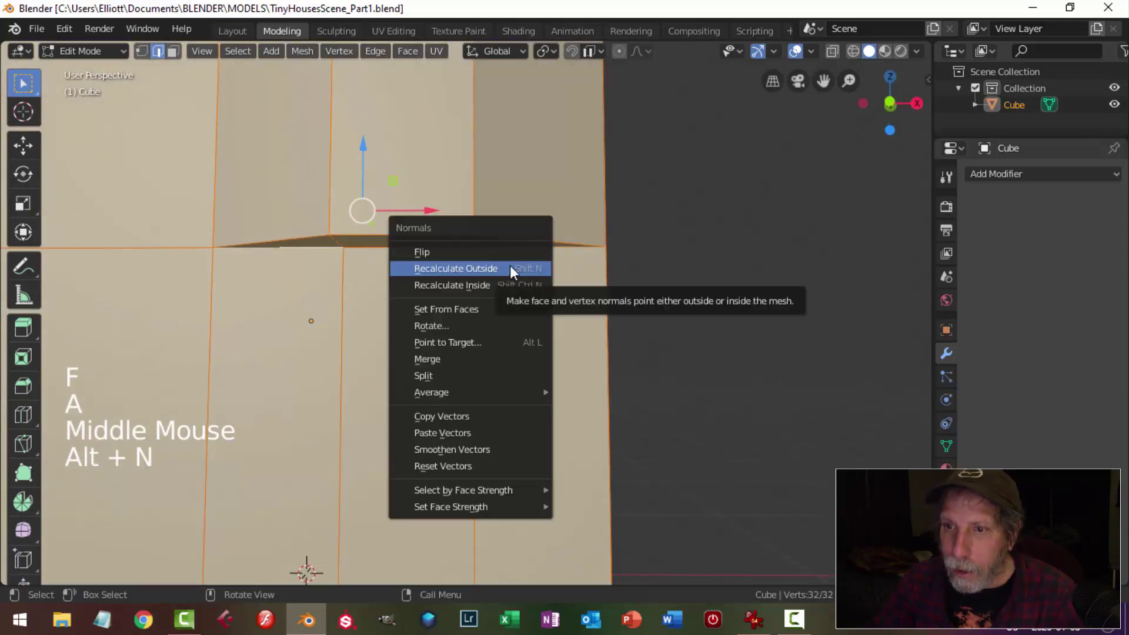
Step: Add a Bevel modifier of 0.01 m width with 3 segments and return to Edit Mode
key("alt+a")
key("Tab")
scroll("down", 3)
middle_click(552, 299)
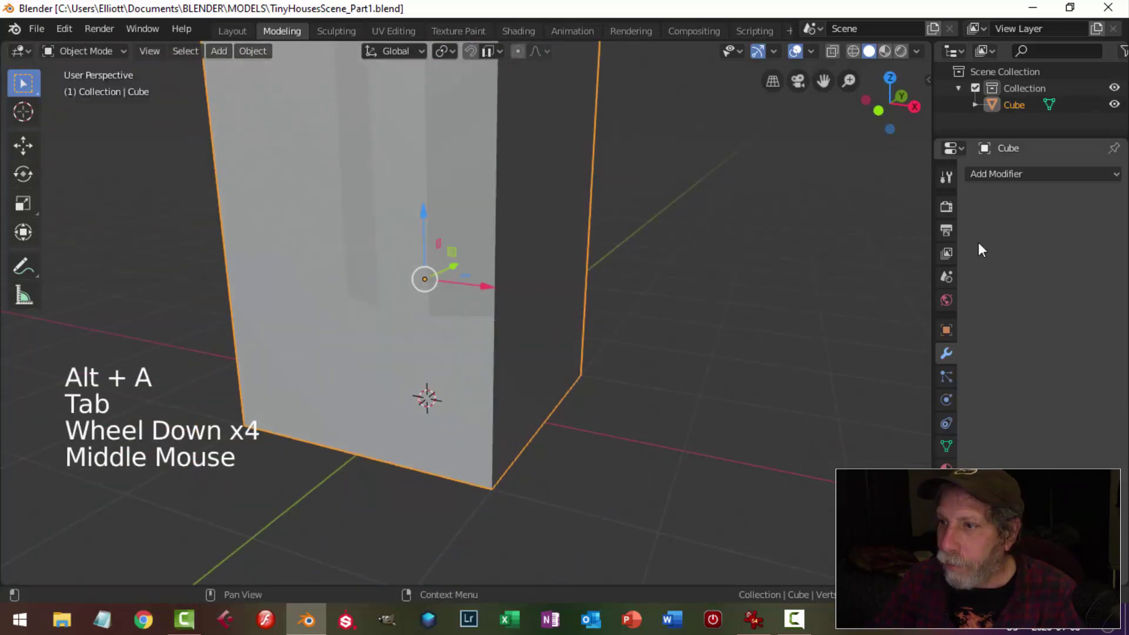
left_click(1002, 180)
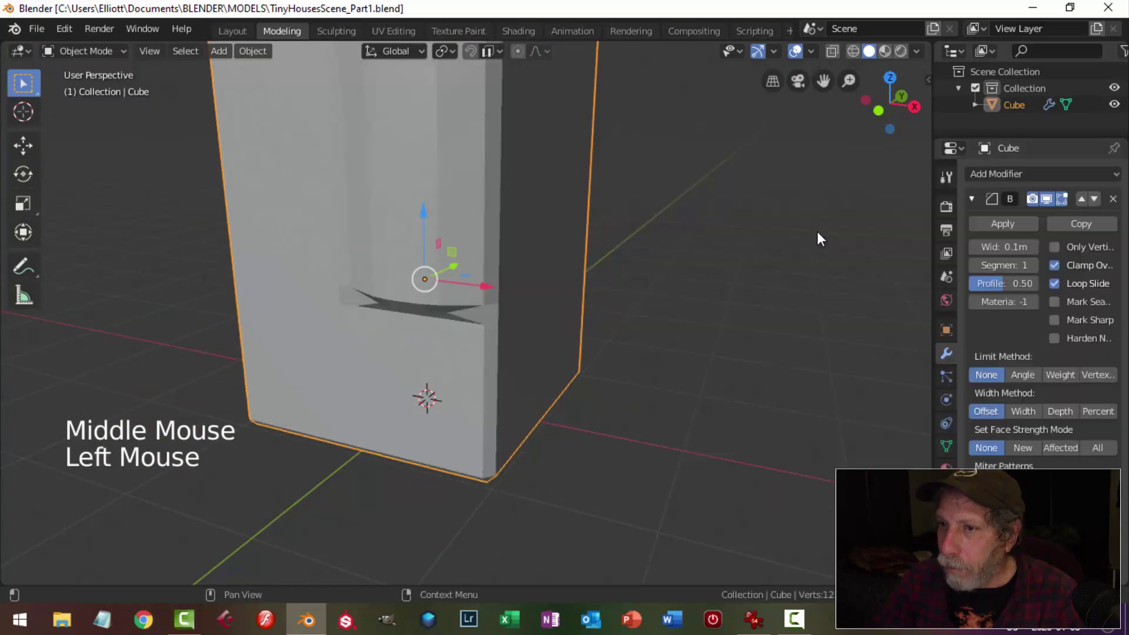
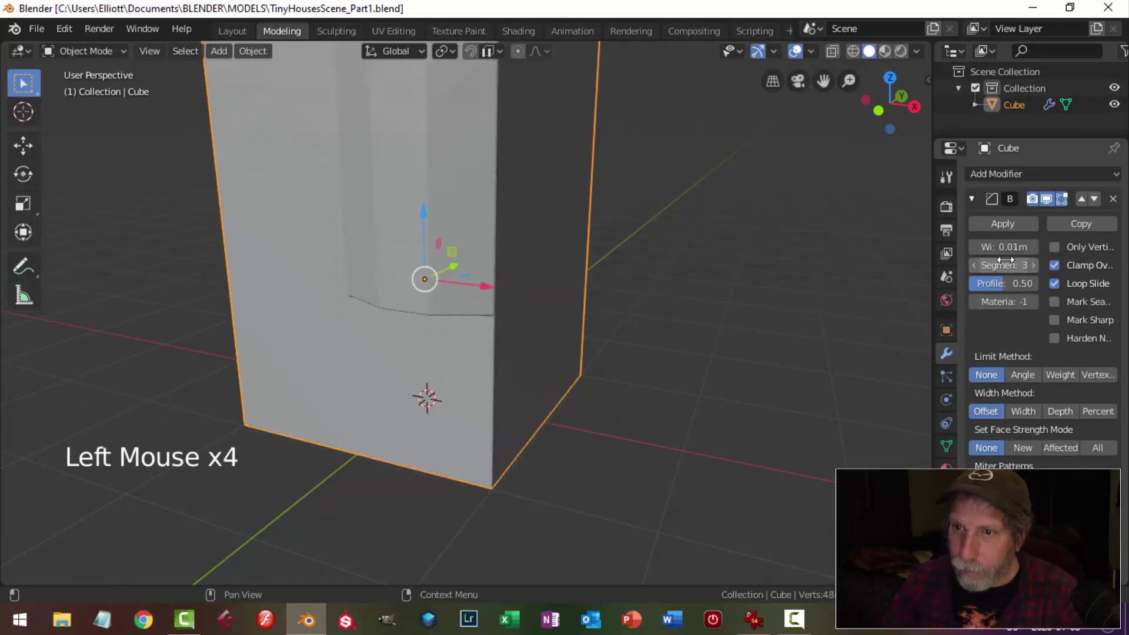
scroll("down", 3)
middle_click(505, 351)
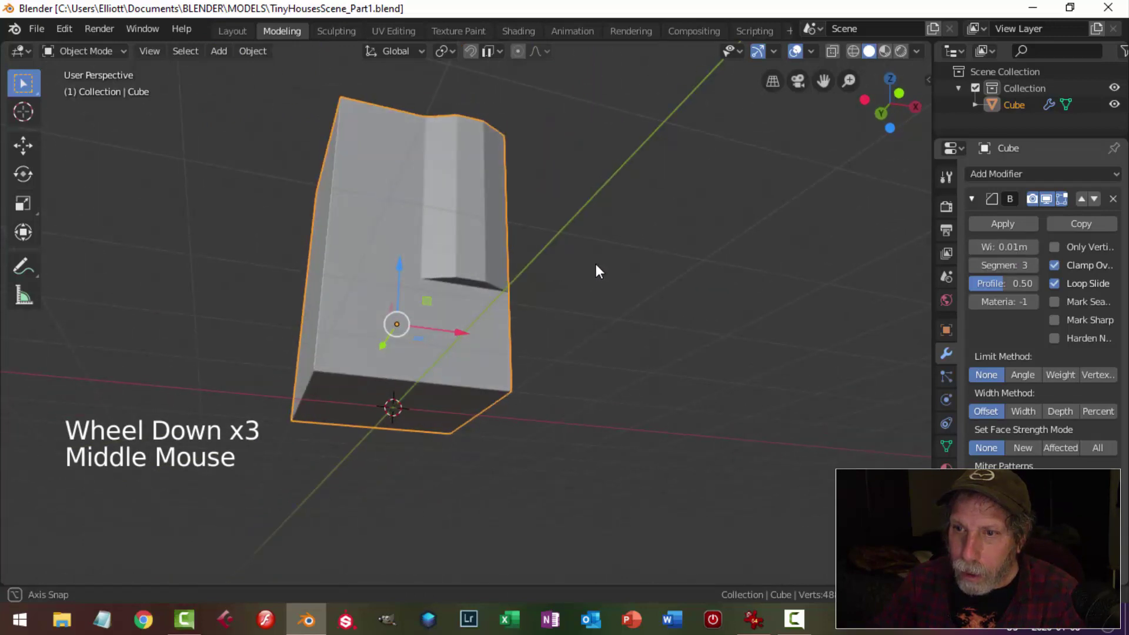
scroll("up", 3)
middle_click(550, 352)
scroll("down", 3)
middle_click(543, 382)
middle_click(570, 384)
key("Tab")
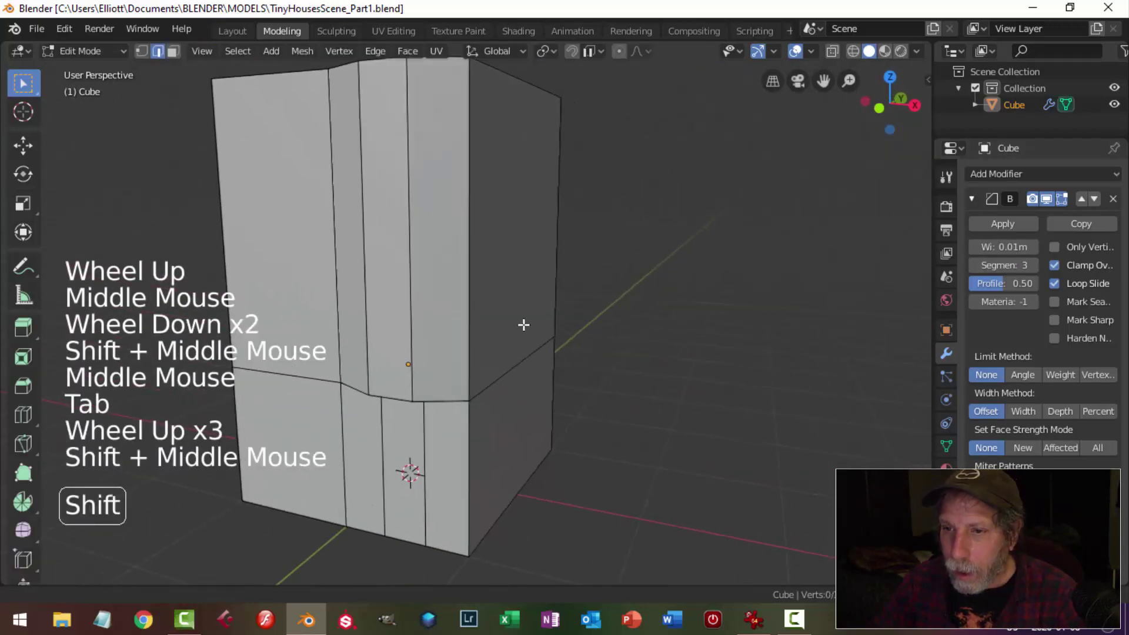
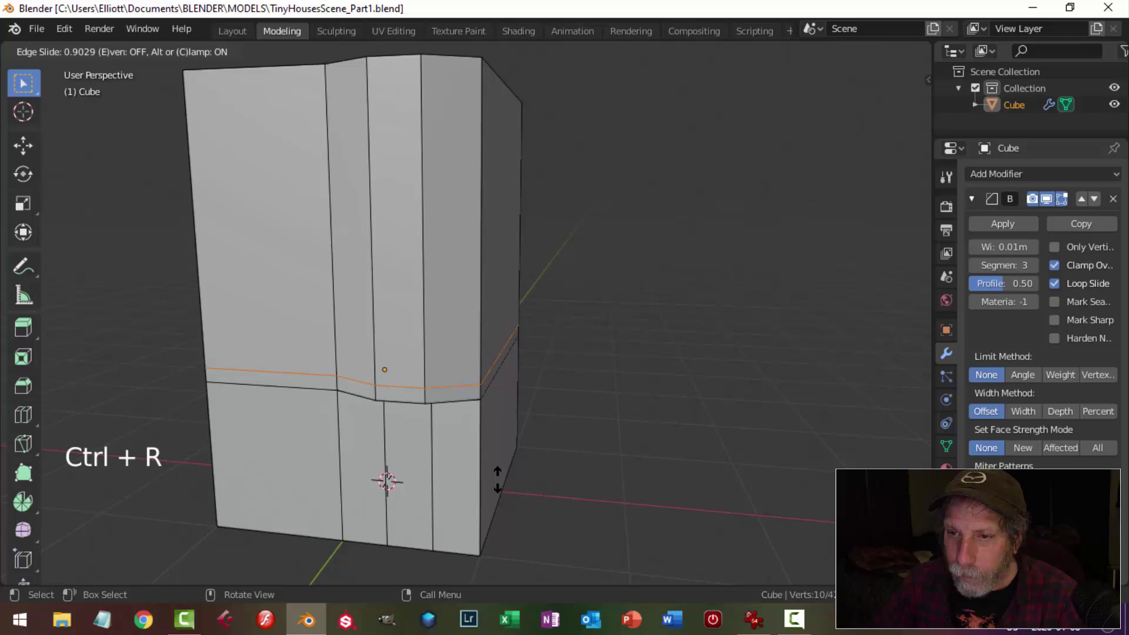
Step: Place a horizontal edge loop on the walls and bevel it into a thin band
scroll("up", 3)
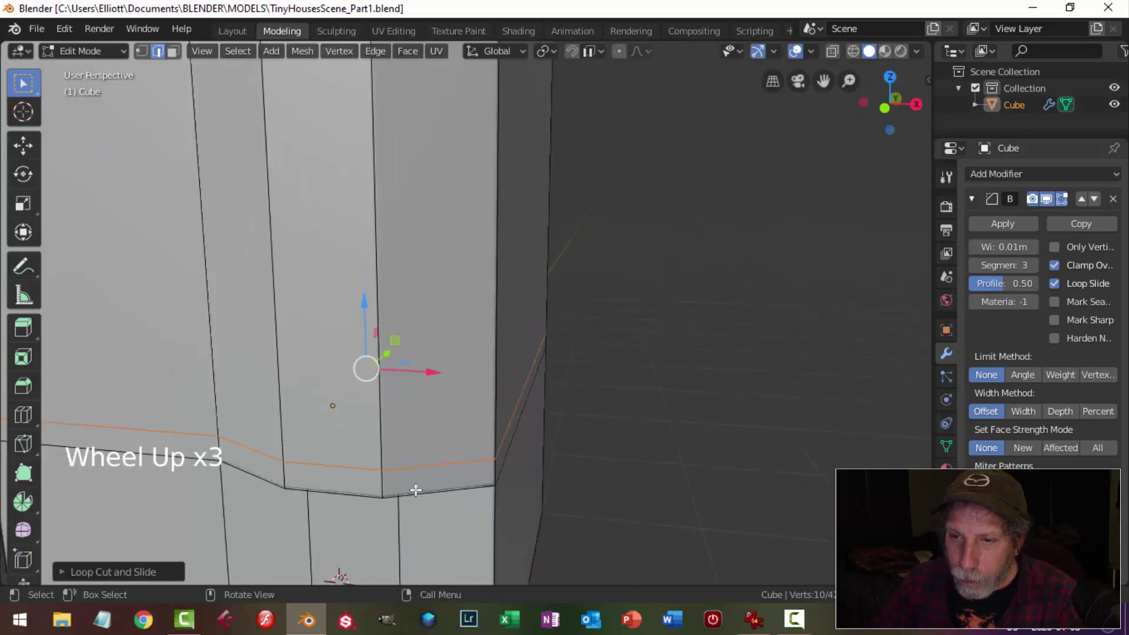
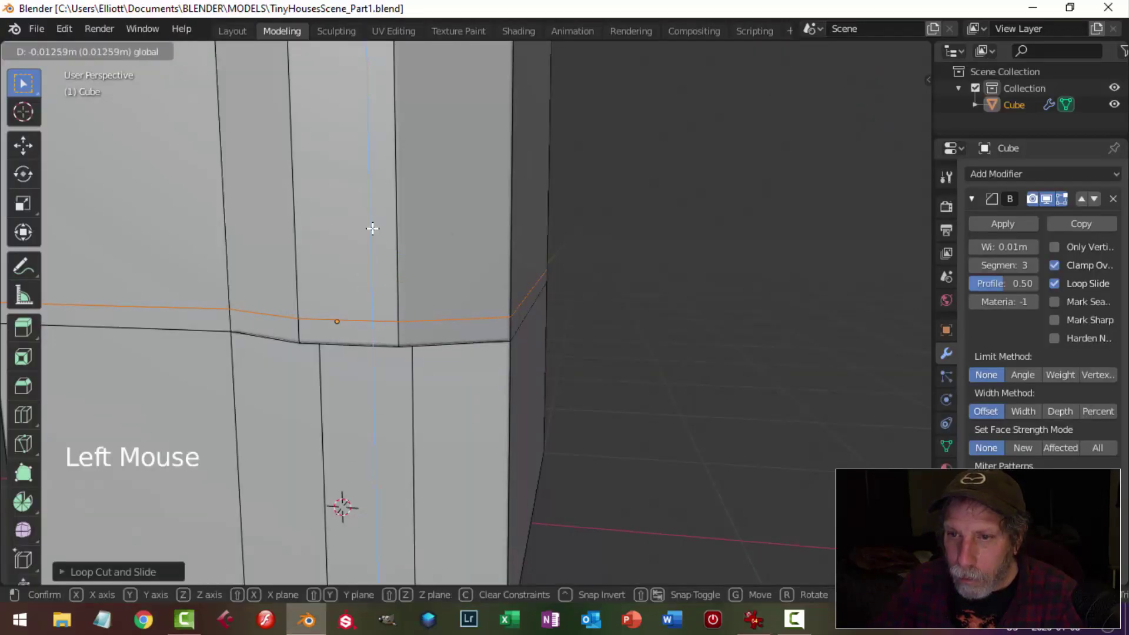
scroll("down", 3)
key("ctrl+r")
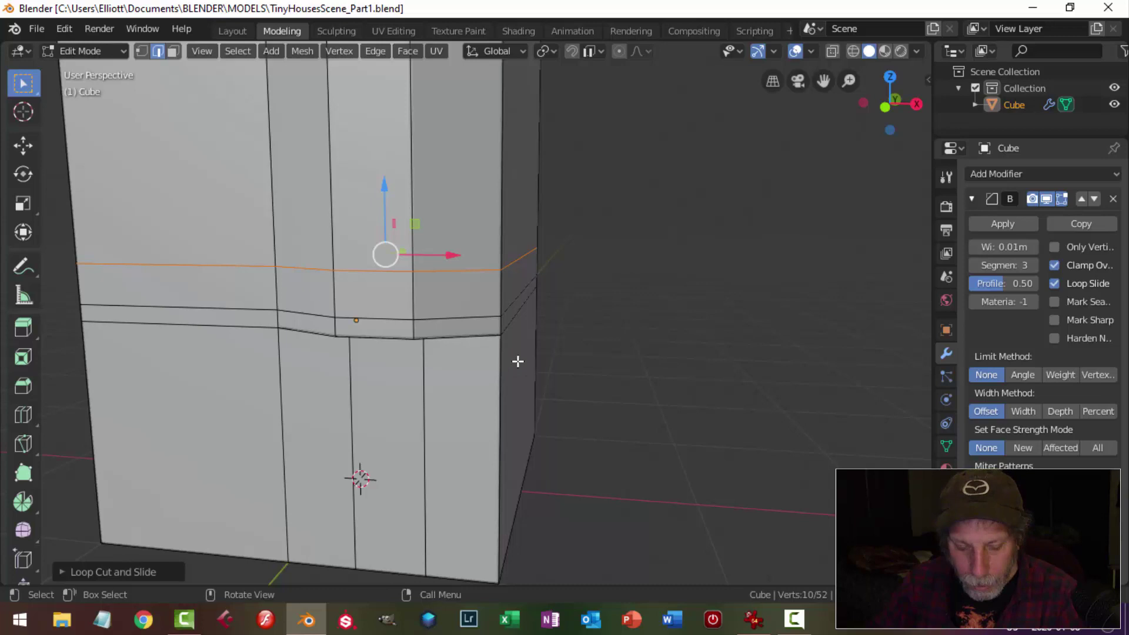
key("ctrl+b")
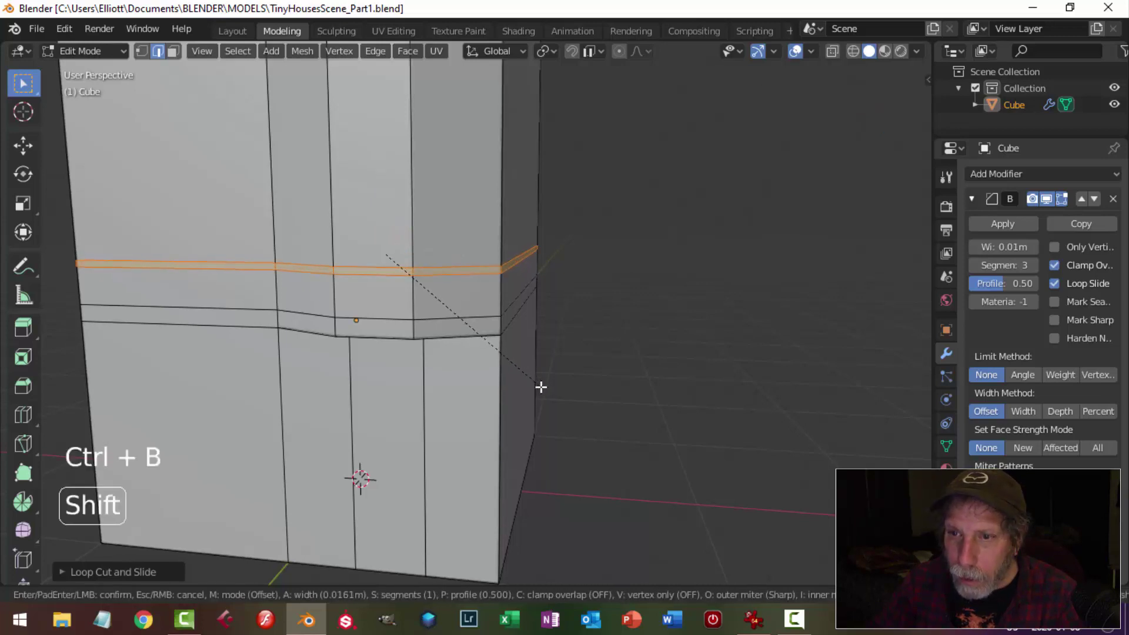
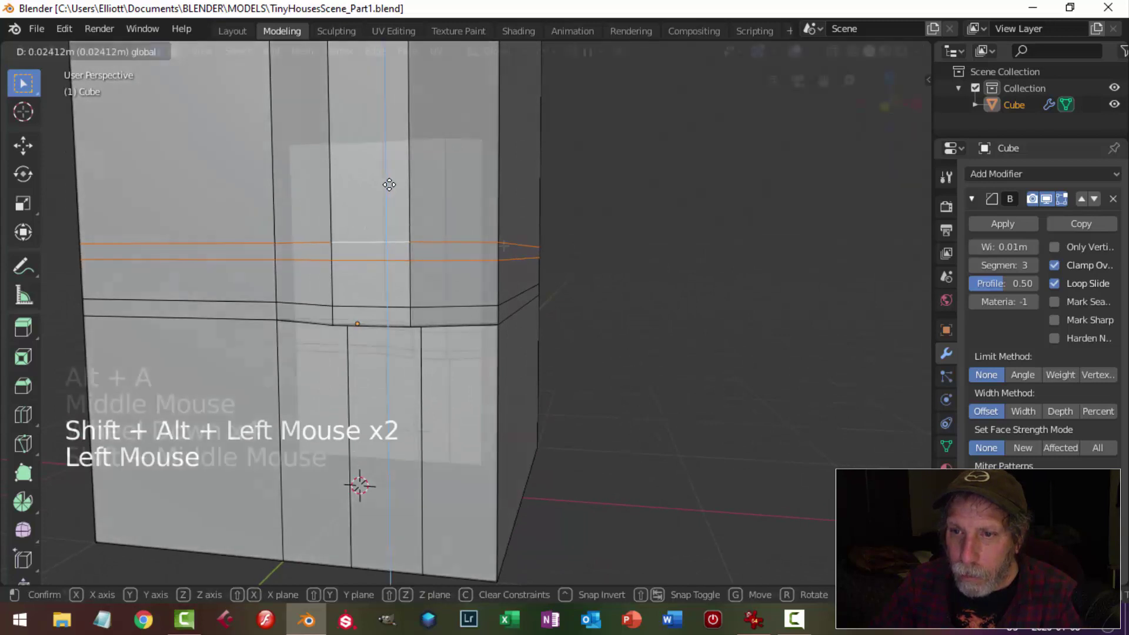
Step: Add a second horizontal loop higher up and bevel it into another ledge band
key("ctrl+r")
scroll("down", 3)
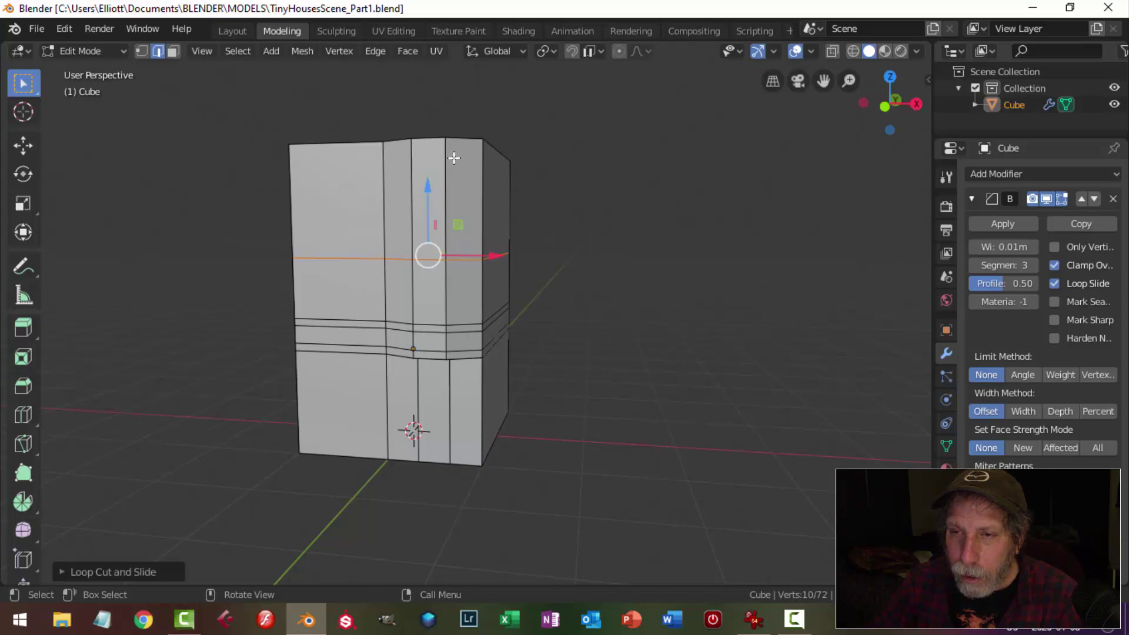
key("ctrl+b")
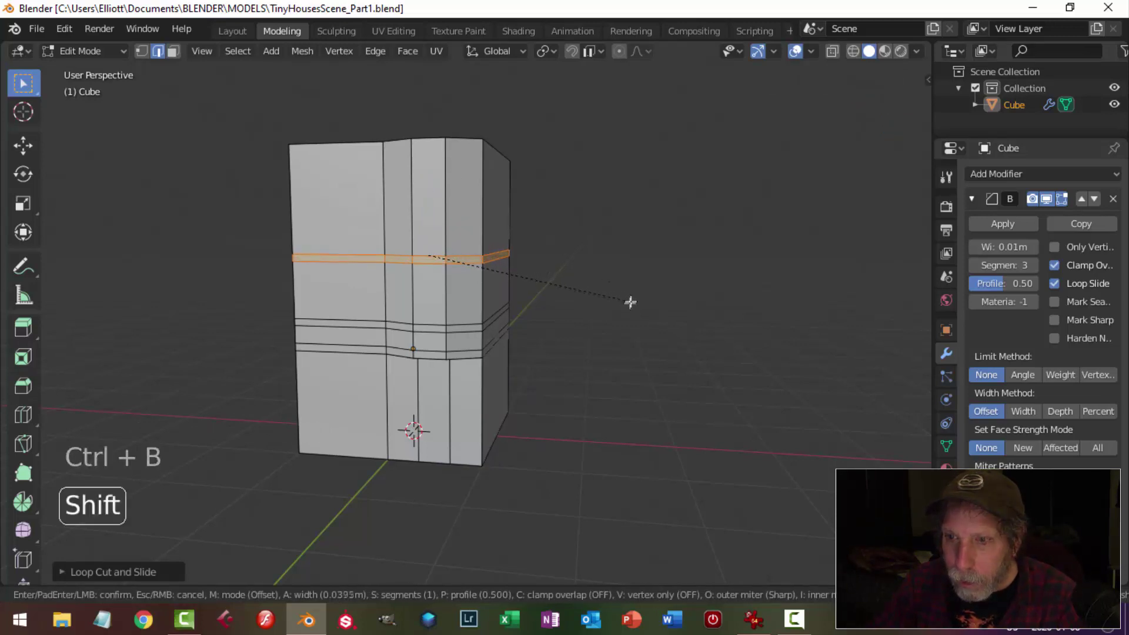
scroll("up", 3)
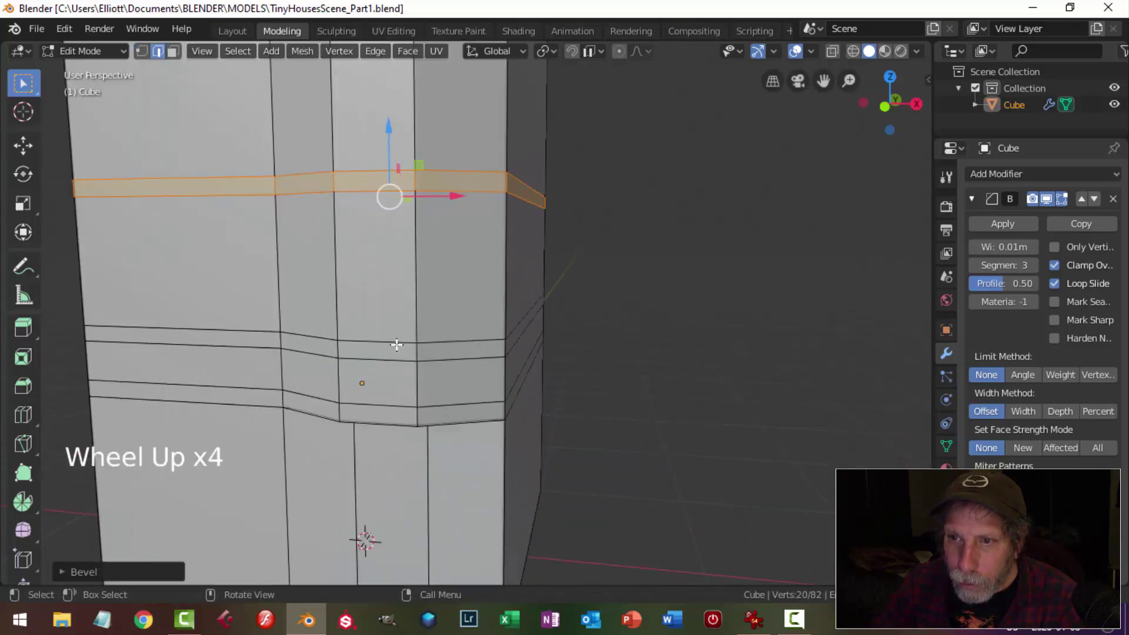
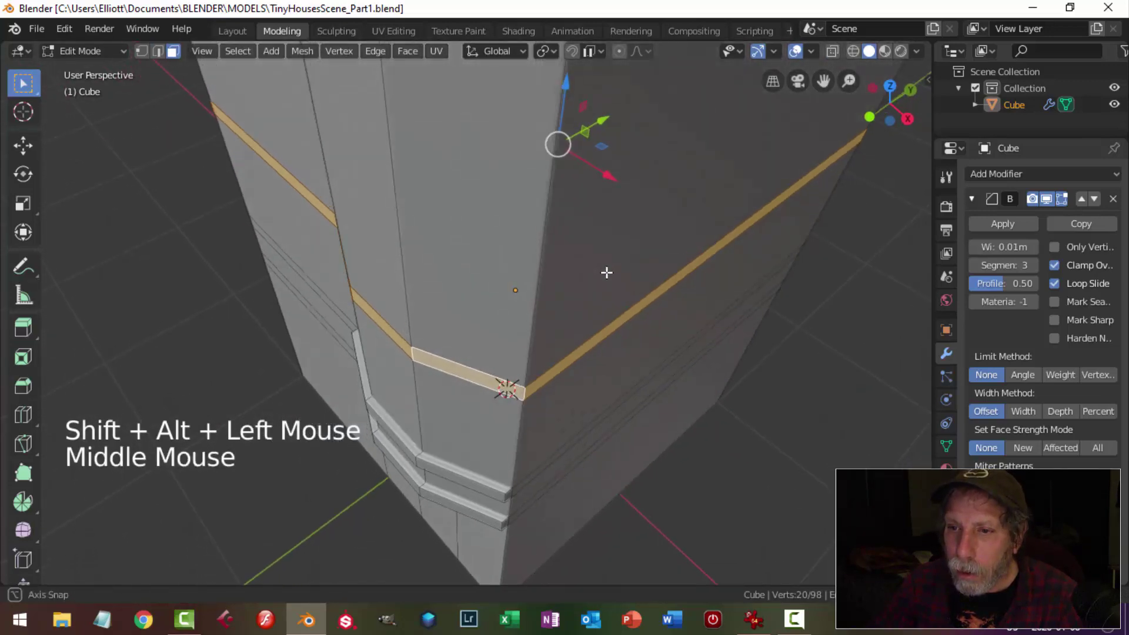
Step: From top view in X-ray, fatten the band faces outward into protruding ledges
key("KP_7")
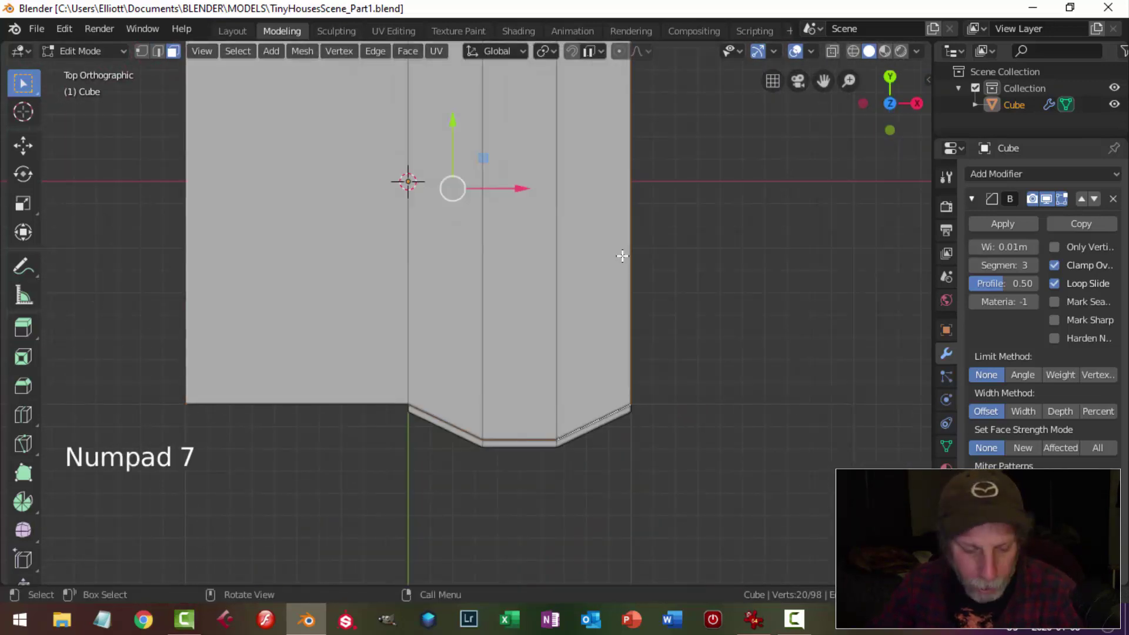
key("z")
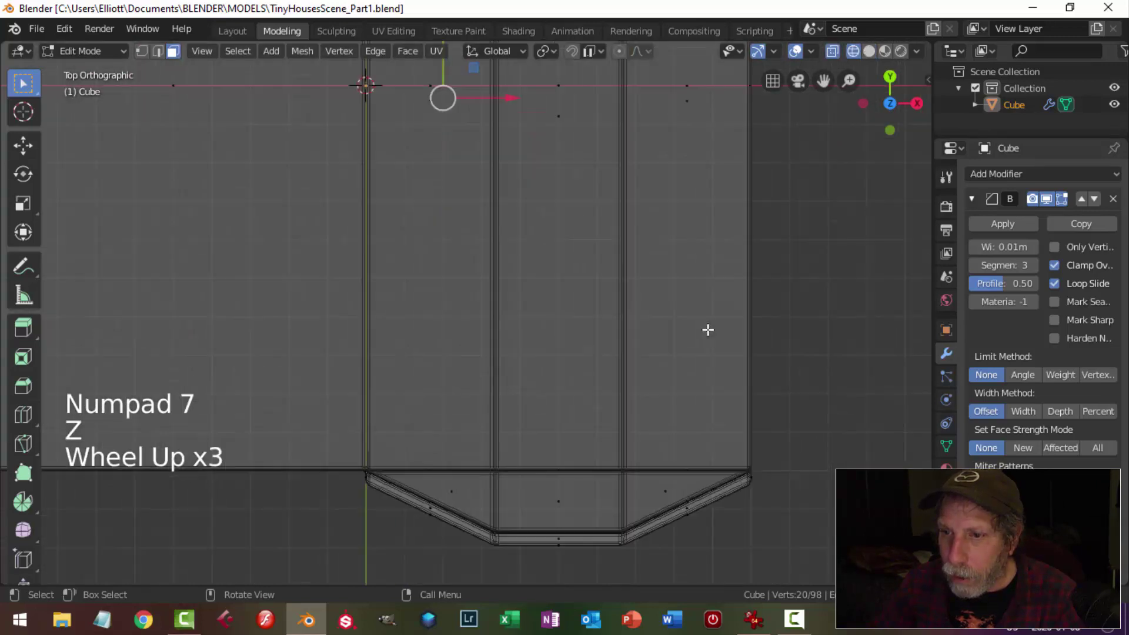
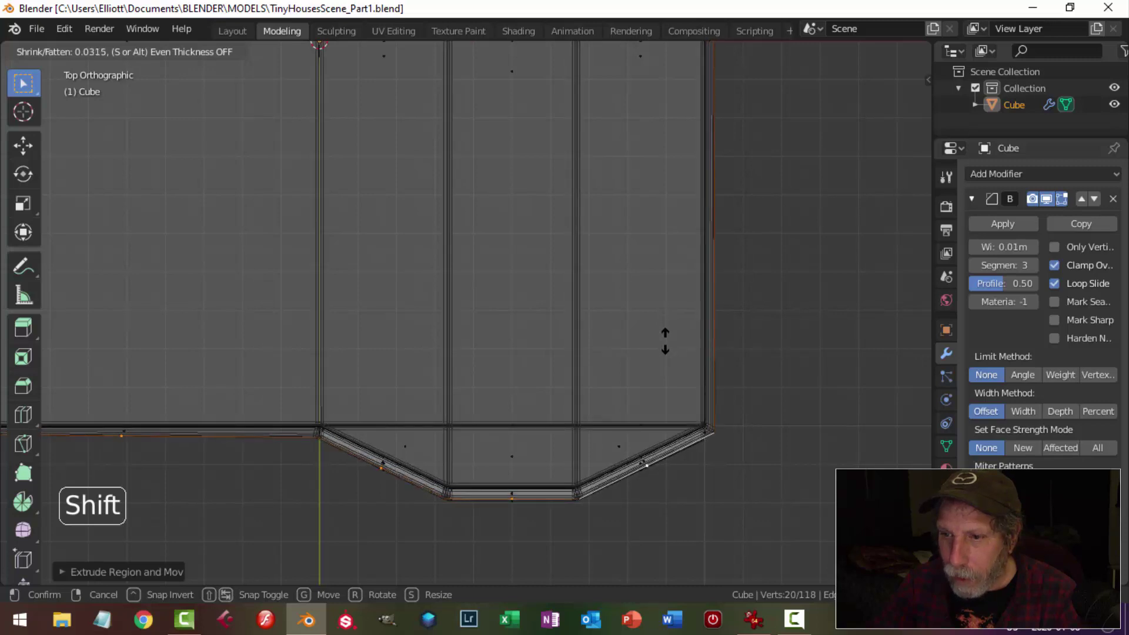
key("alt+a")
key("z")
key("Tab")
Step: Review the protruding trim ledges on the block from Object Mode
middle_click(710, 417)
key("alt+a")
scroll("down", 3)
middle_click(591, 362)
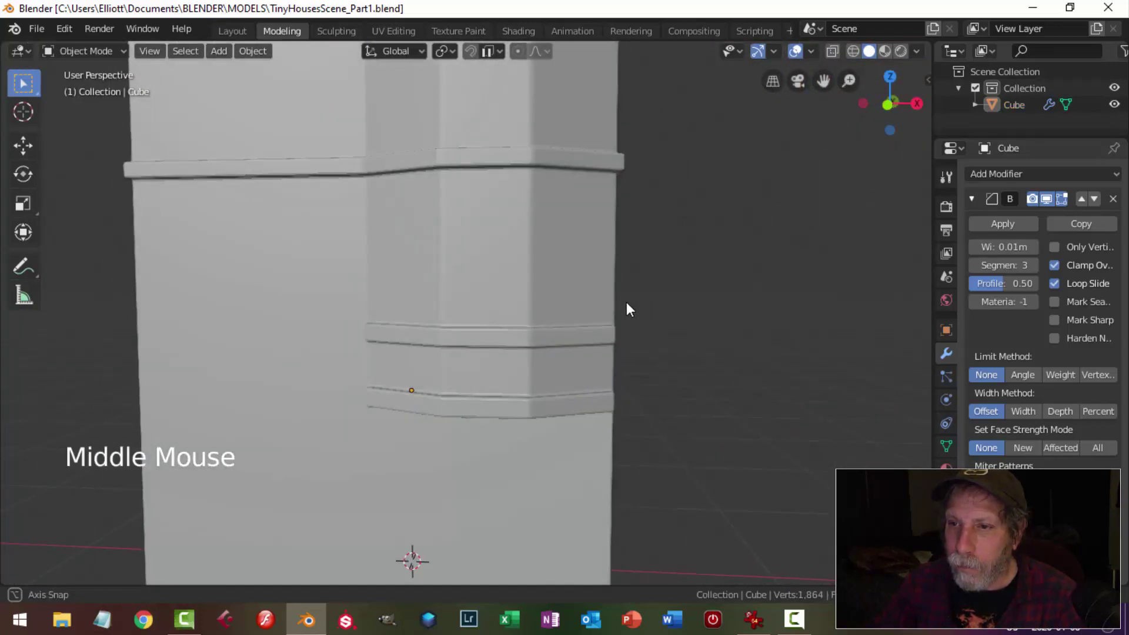
Step: Orbit around the block to inspect the trim ledges before separating a section
scroll("down", 3)
middle_click(563, 314)
scroll("up", 3)
scroll("down", 3)
middle_click(559, 318)
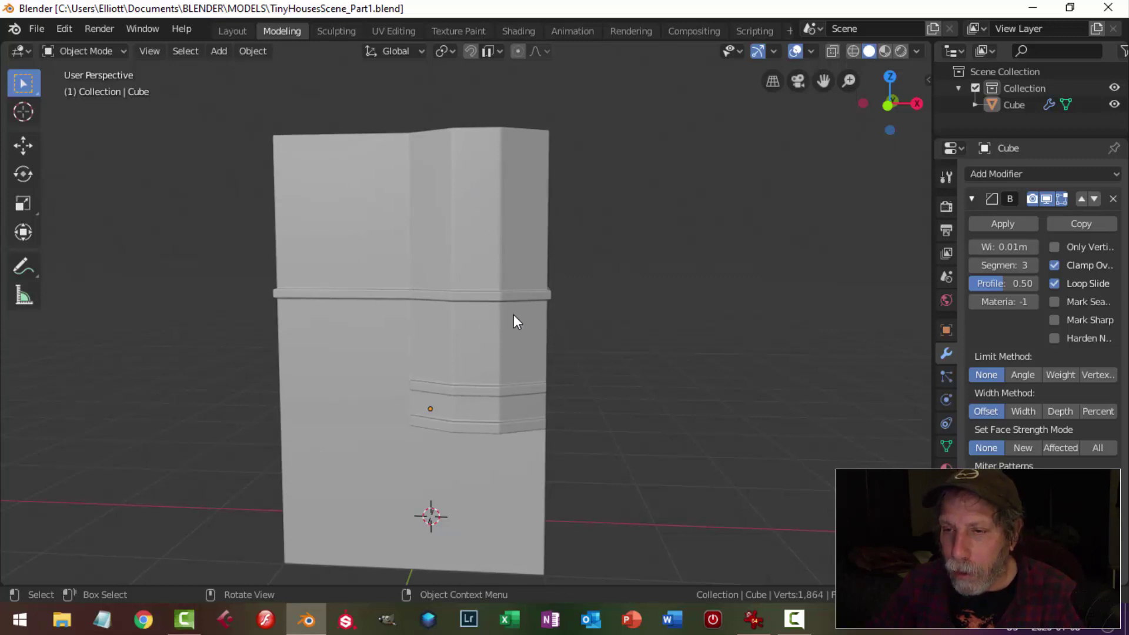
Step: In Edit Mode from front view with X-ray, box-select the section's faces to separate
key("Tab")
key("KP_1")
scroll("up", 3)
key("z")
key("b")
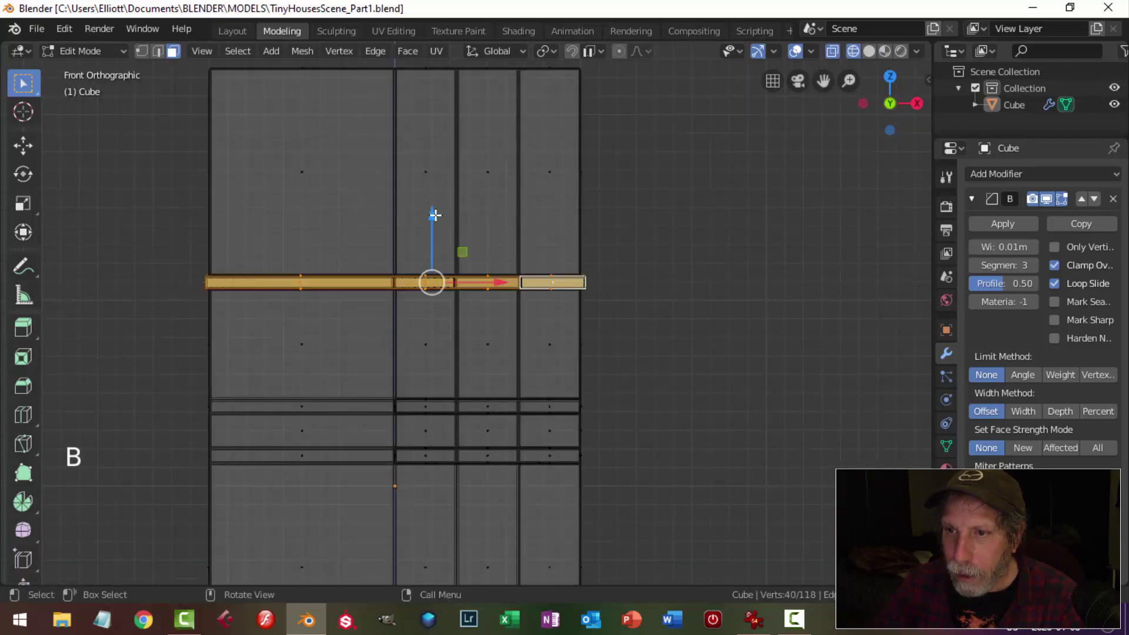
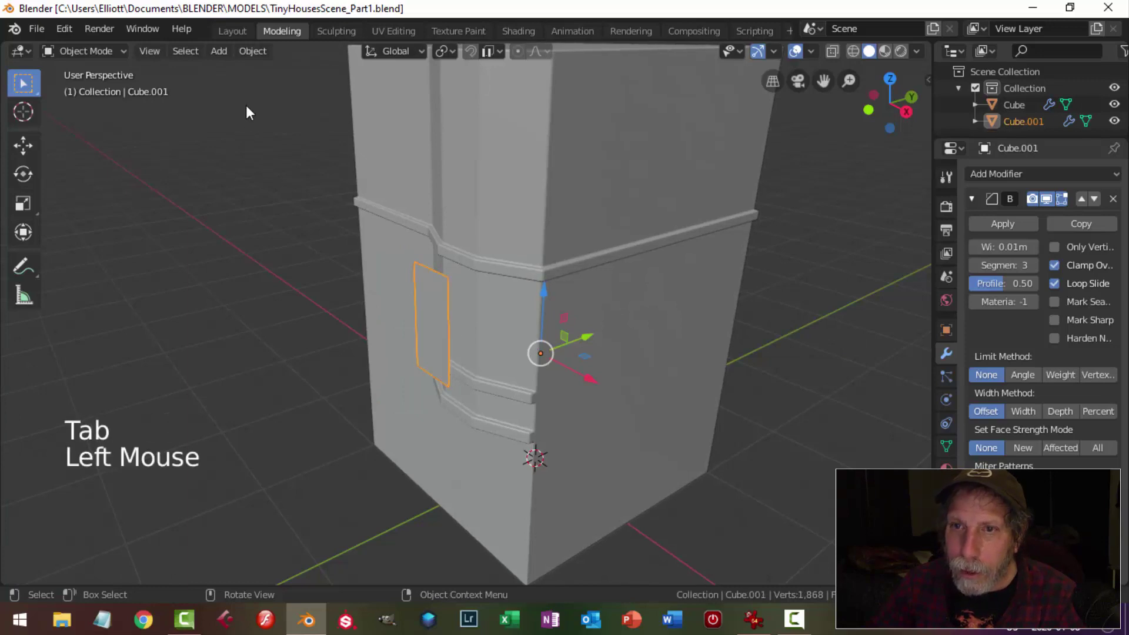
Step: Set Cube.001's origin via the Object menu, check it by orbiting, and select the piece
left_click(275, 55)
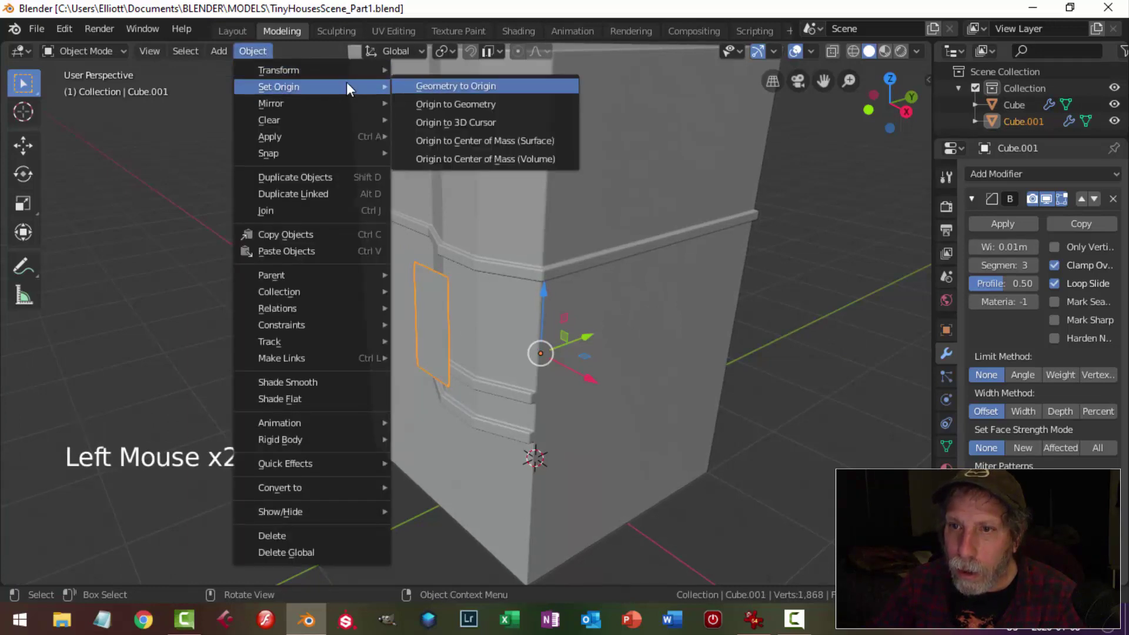
scroll("up", 3)
middle_click(486, 305)
middle_click(494, 316)
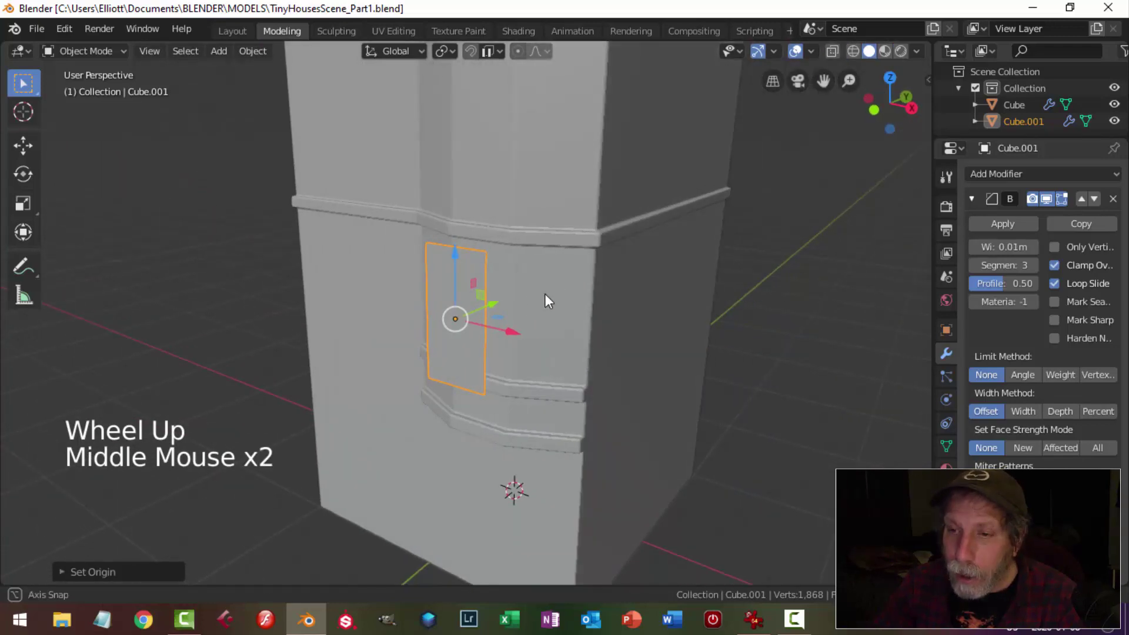
middle_click(553, 310)
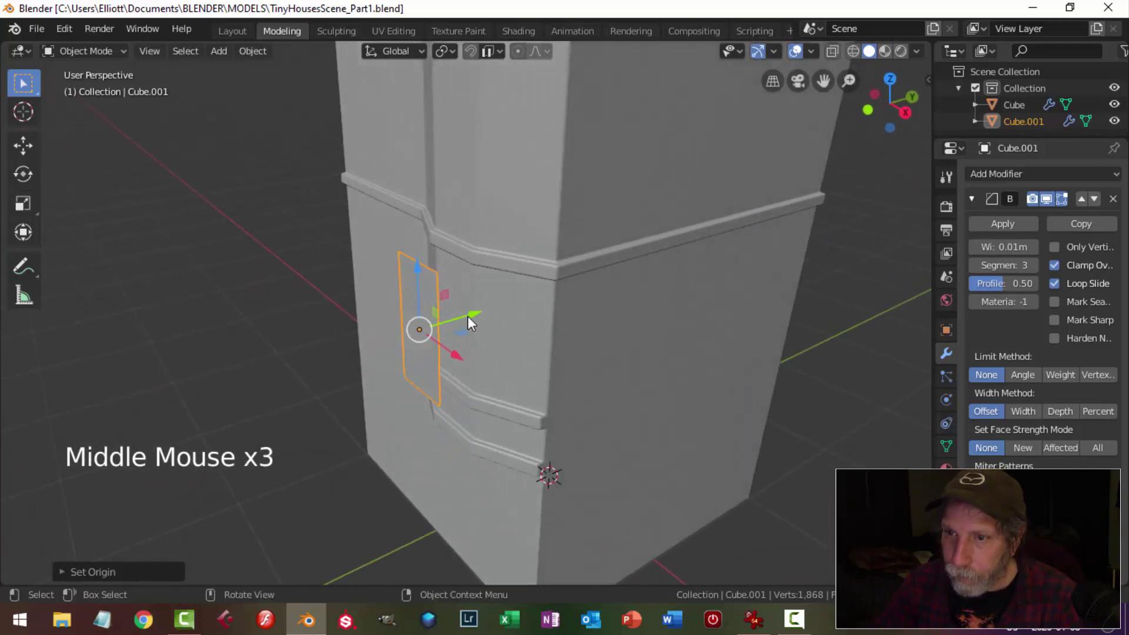
left_click(480, 307)
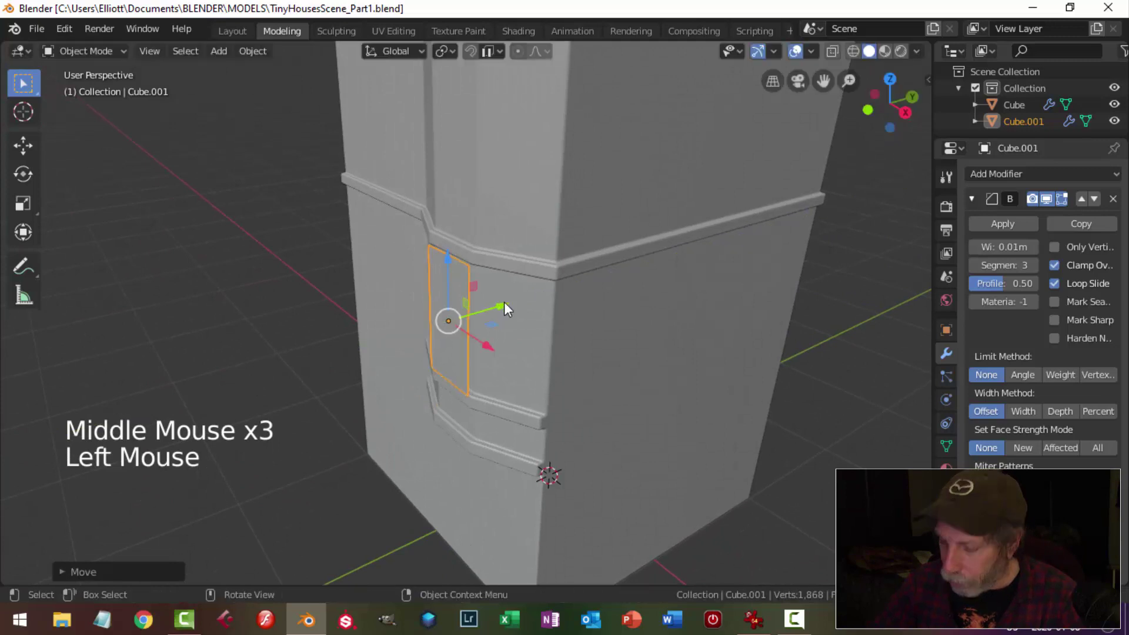
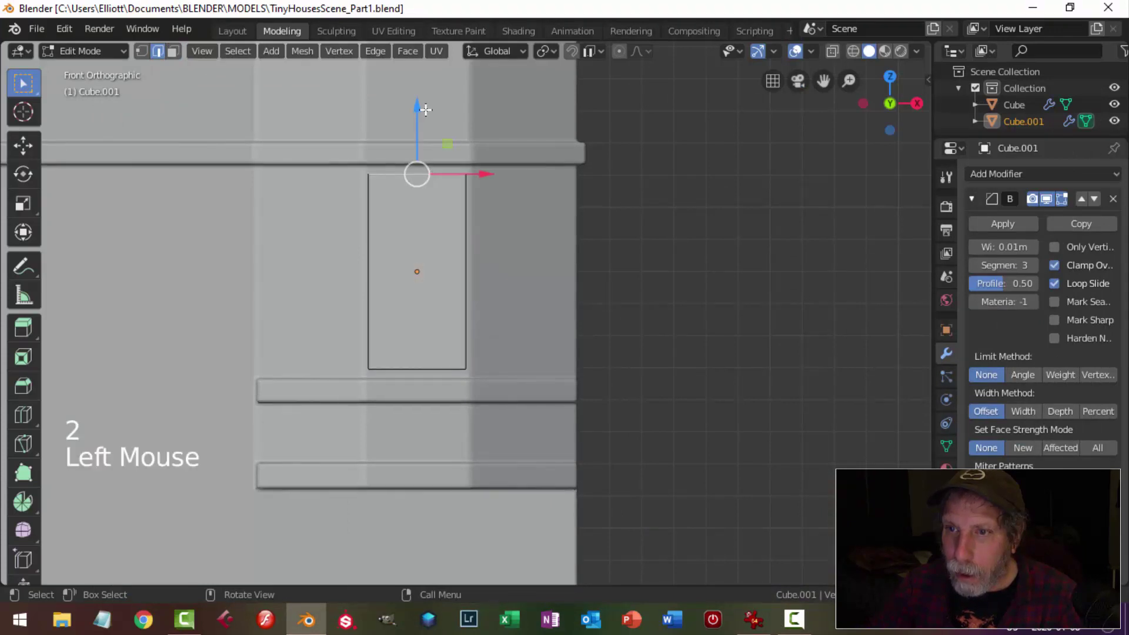
Step: Inset the tall window face into a frame and extrude its inner face into the wall
left_click(424, 113)
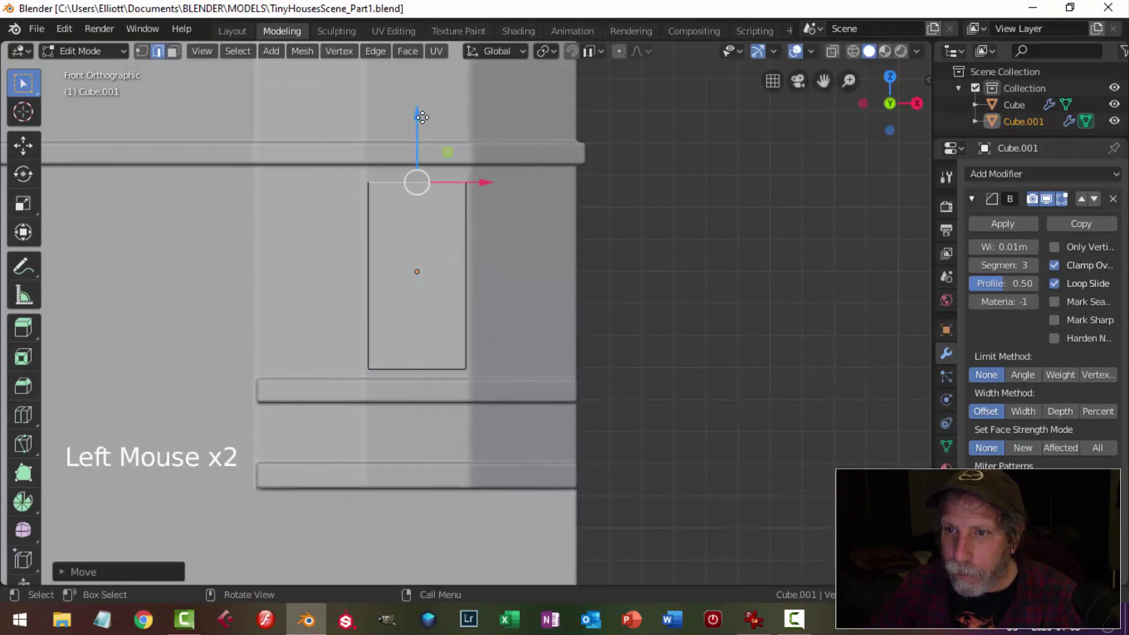
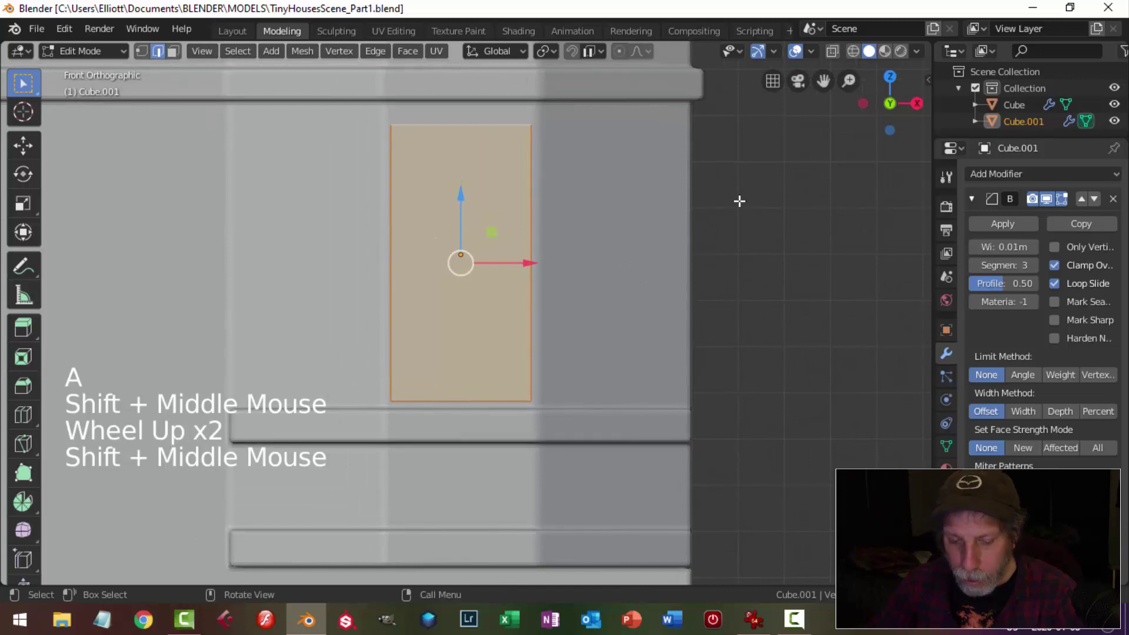
key("i")
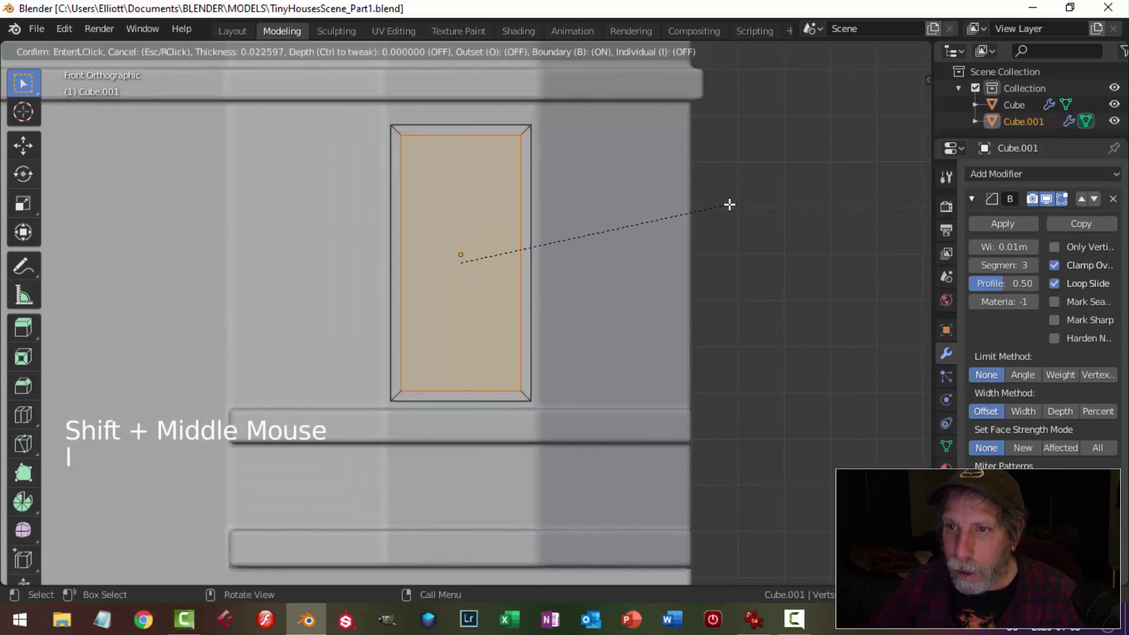
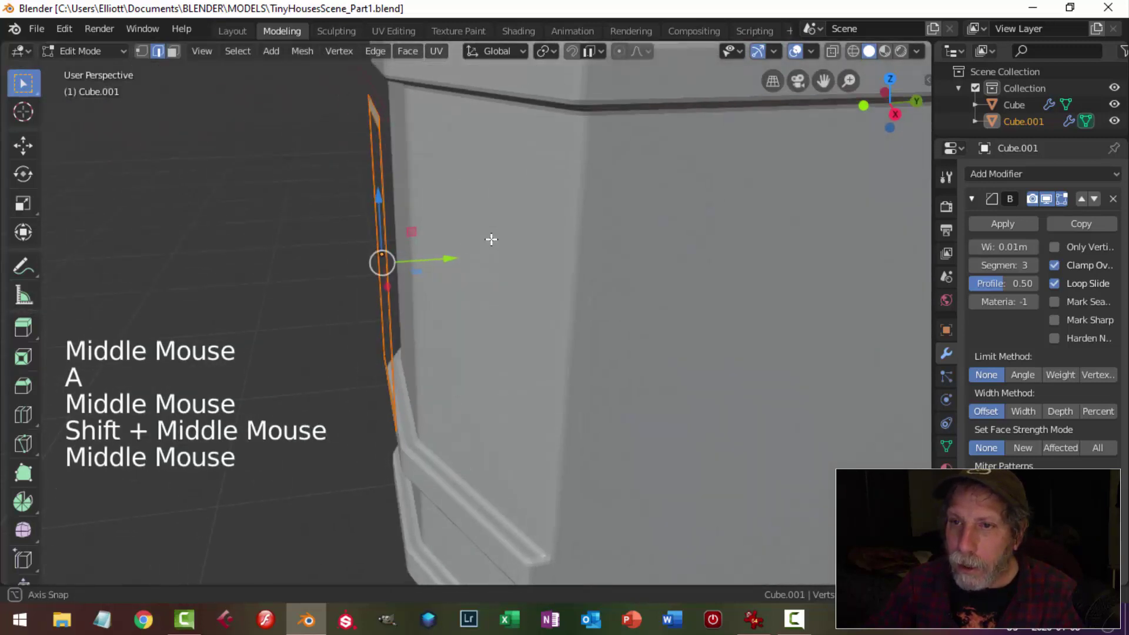
key("e")
left_click(466, 258)
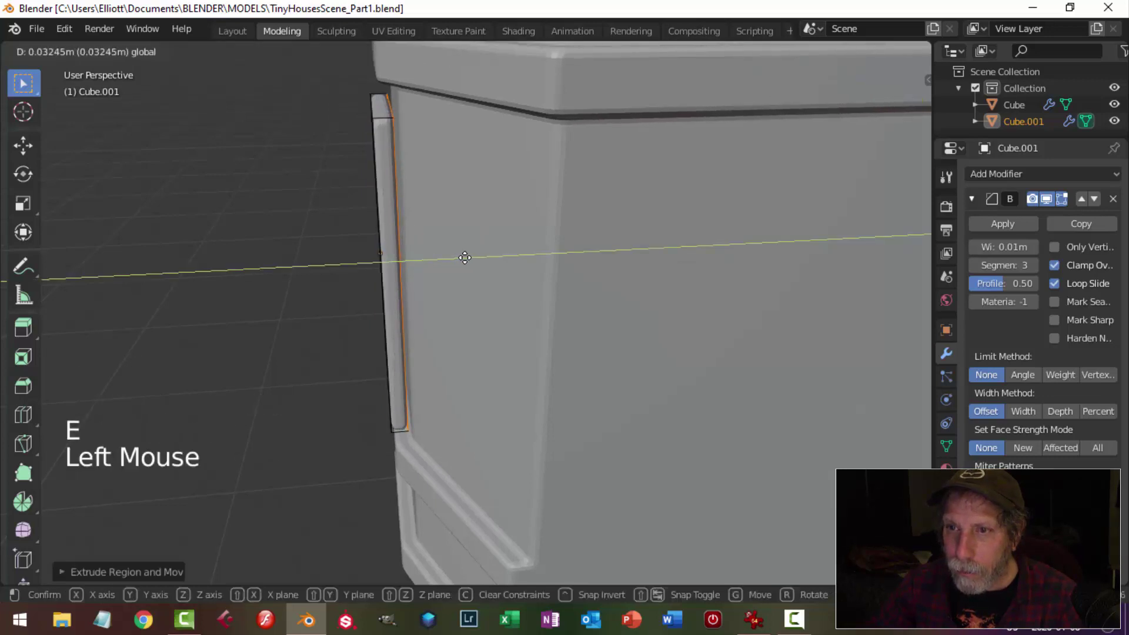
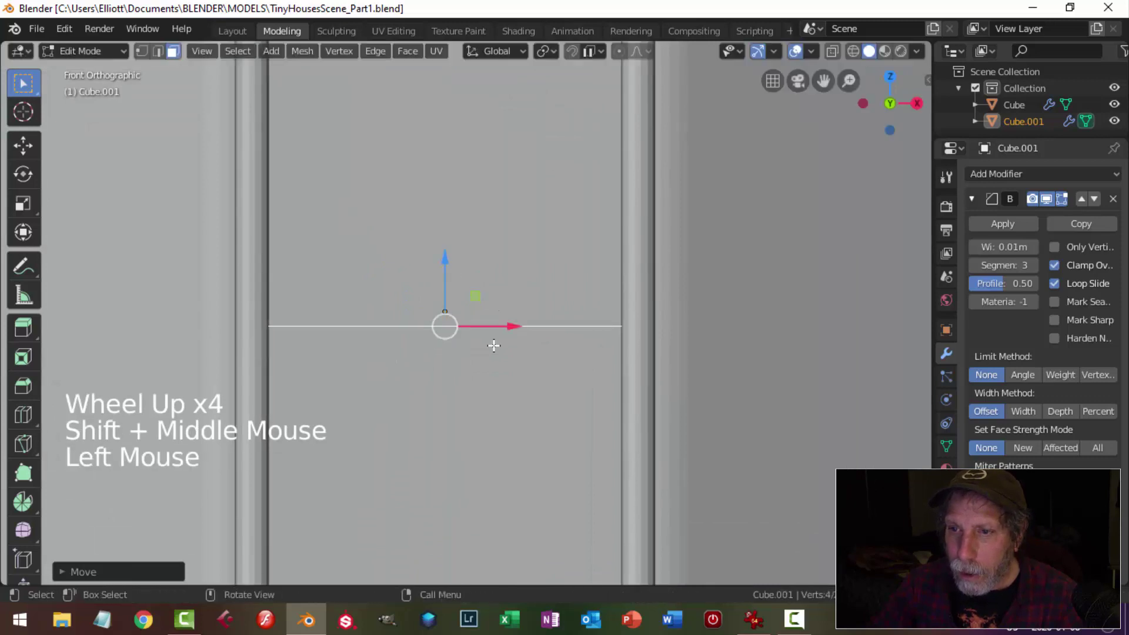
Step: Extrude and scale a horizontal crossbar dividing the recessed window into two panes
key("e")
left_click(447, 254)
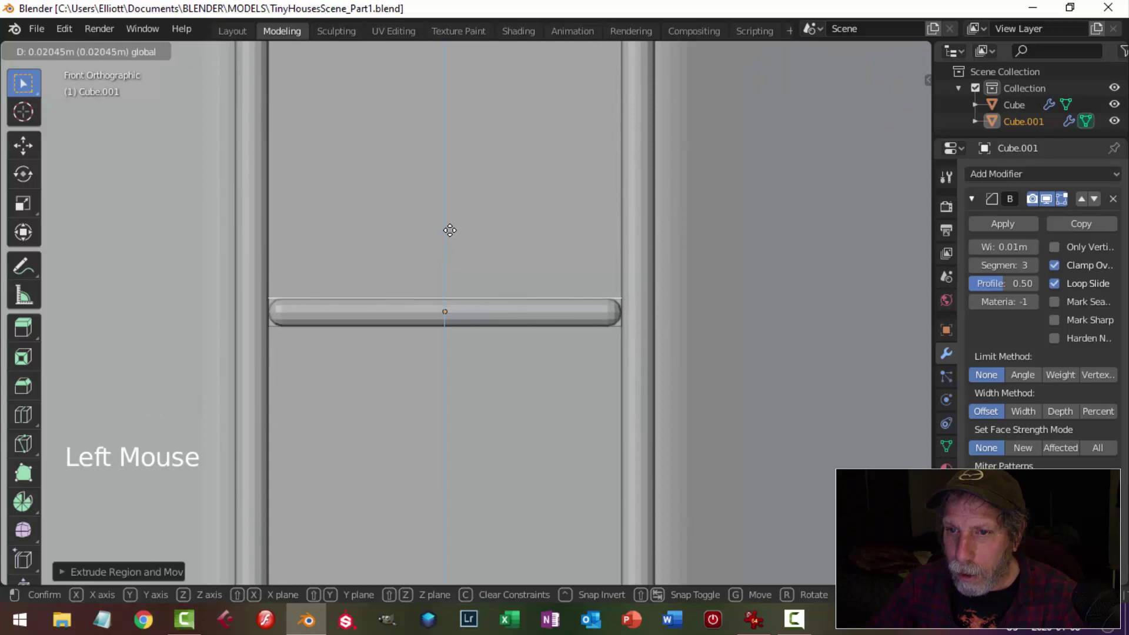
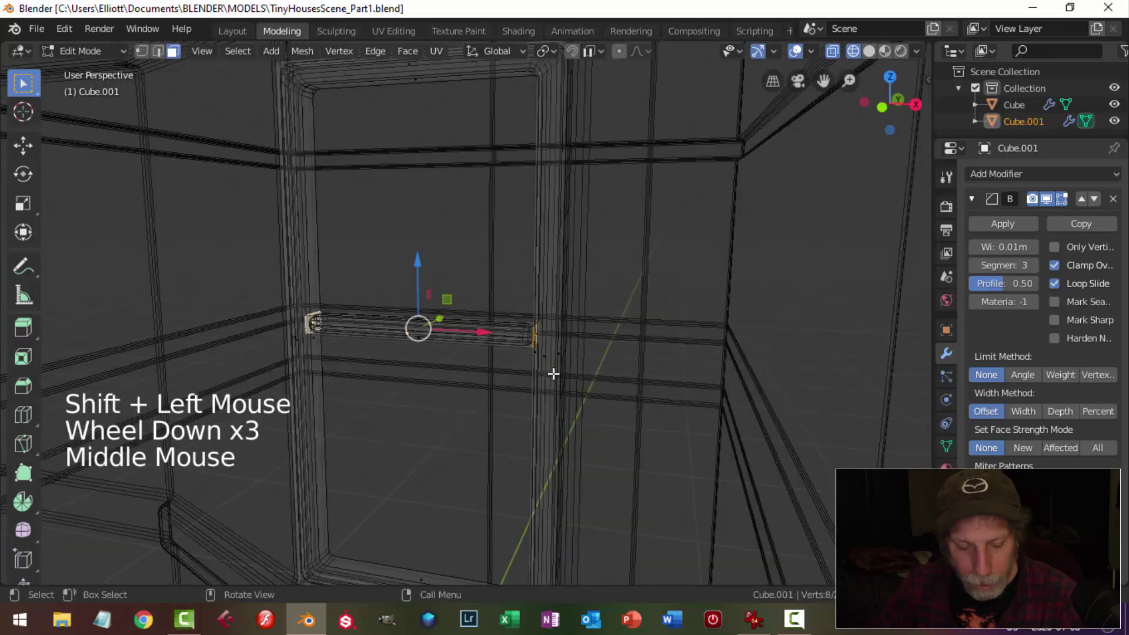
key("s")
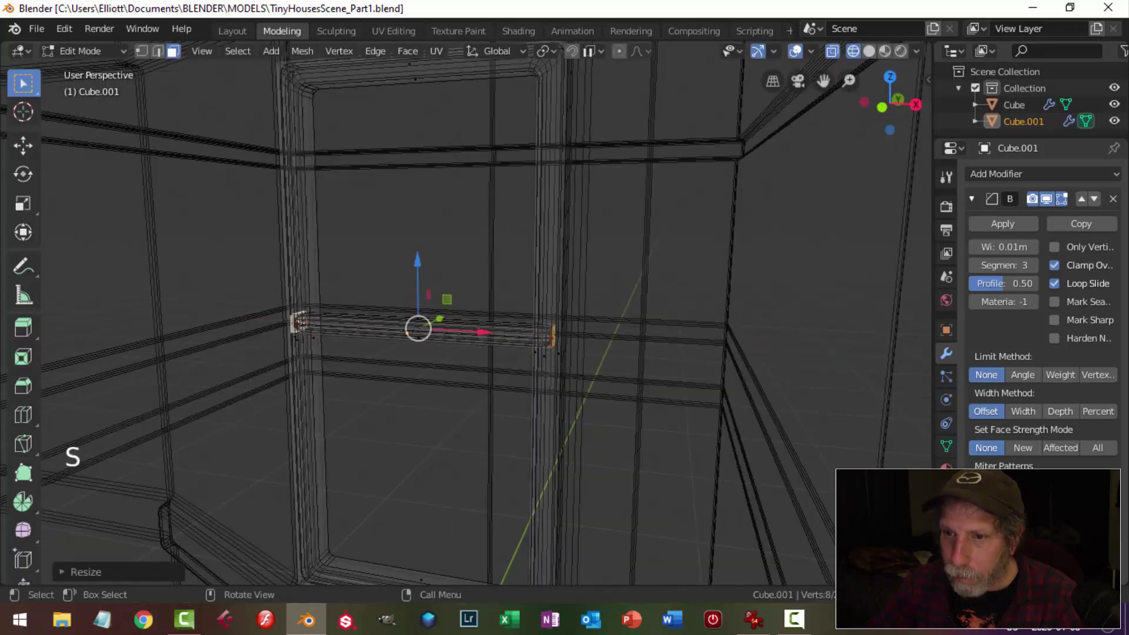
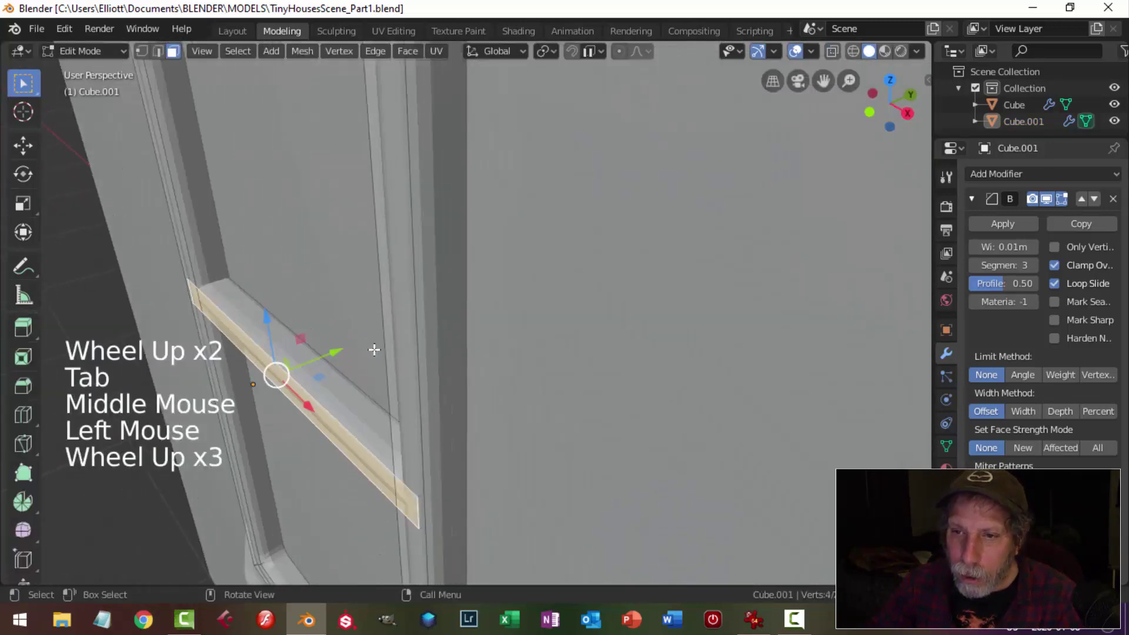
left_click(340, 348)
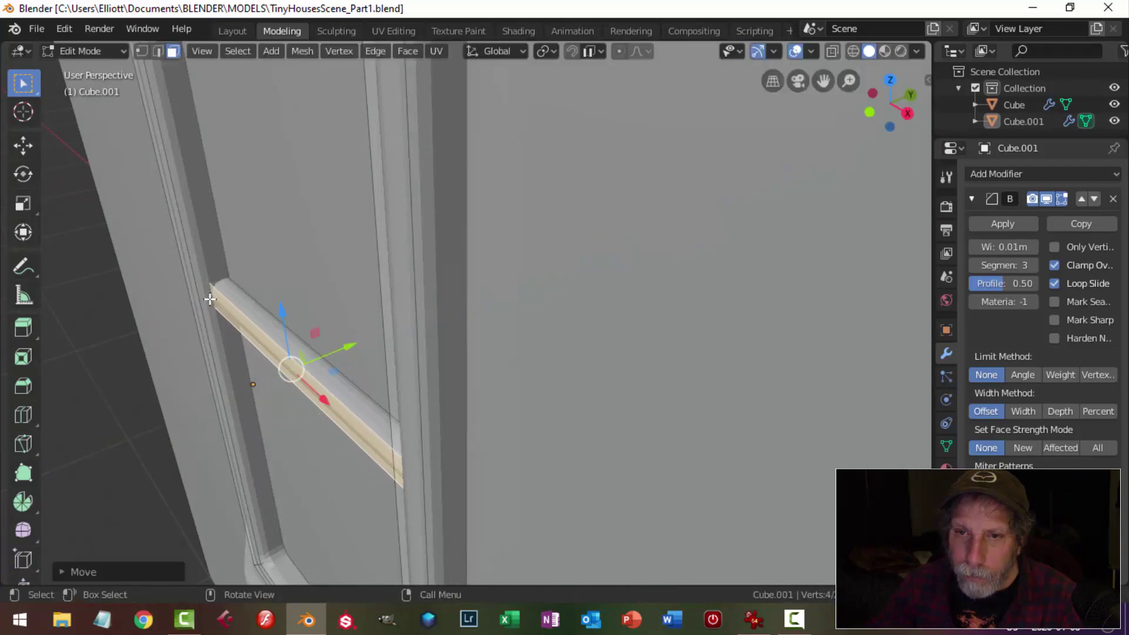
key("alt+a")
Step: Review the finished framed window from Object Mode and select the frame piece
key("Tab")
scroll("down", 3)
middle_click(444, 310)
scroll("down", 3)
middle_click(514, 307)
scroll("down", 3)
scroll("up", 3)
left_click(421, 190)
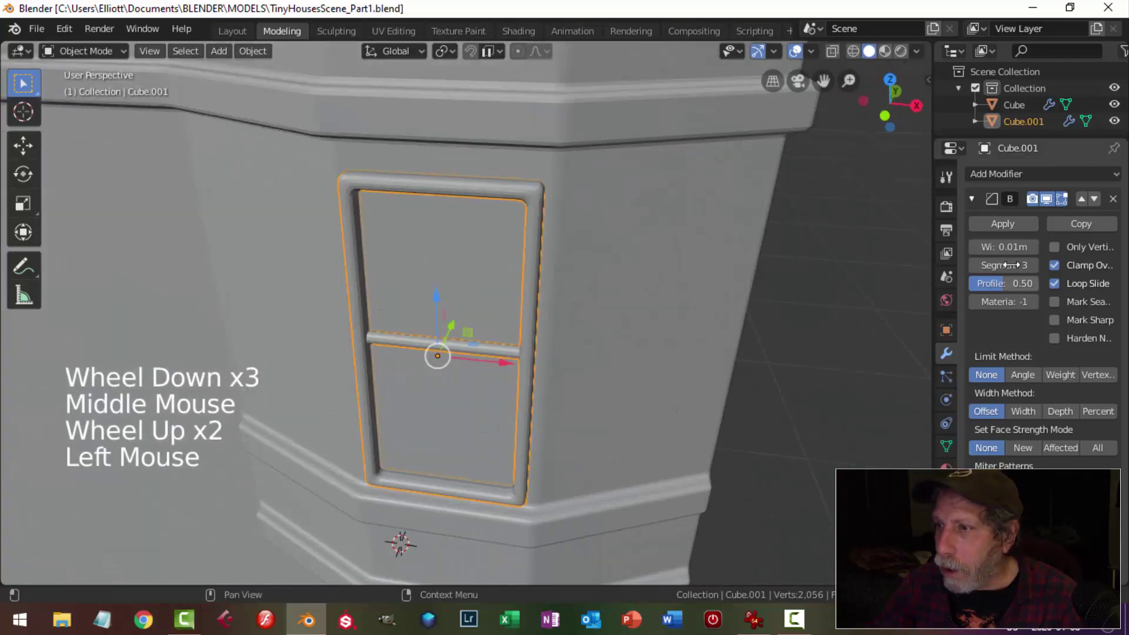
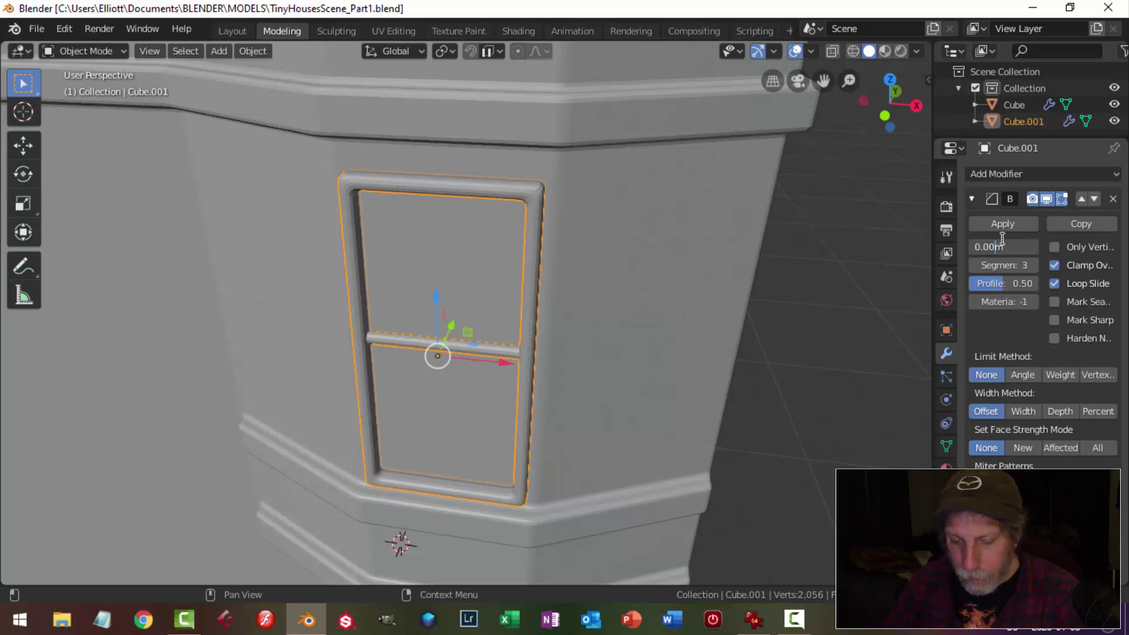
Step: Commit the window frame's Bevel width at 0.007 m and check the thinner edge
key("alt+a")
scroll("down", 3)
middle_click(558, 350)
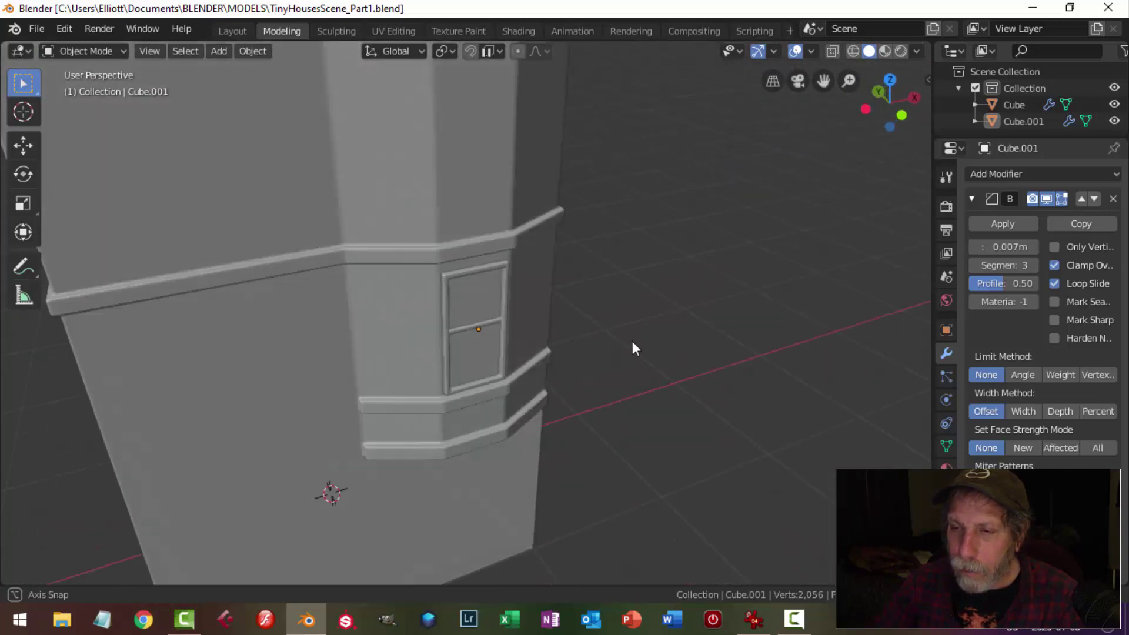
scroll("up", 3)
Step: Duplicate the framed window piece with Shift+D to create Cube.002
left_click(509, 337)
scroll("up", 3)
middle_click(656, 337)
key("shift+d")
Step: Place Cube.002 and rotate it around Z in top view to match the bay's angled side
left_click(492, 363)
key("KP_7")
scroll("up", 3)
middle_click(420, 333)
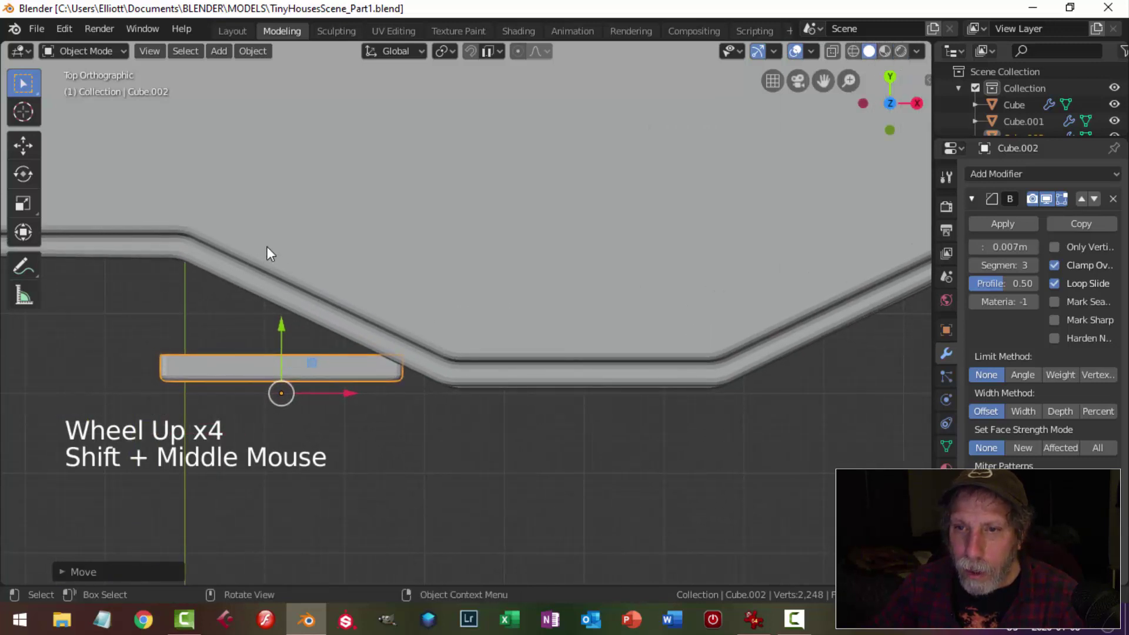
key("r")
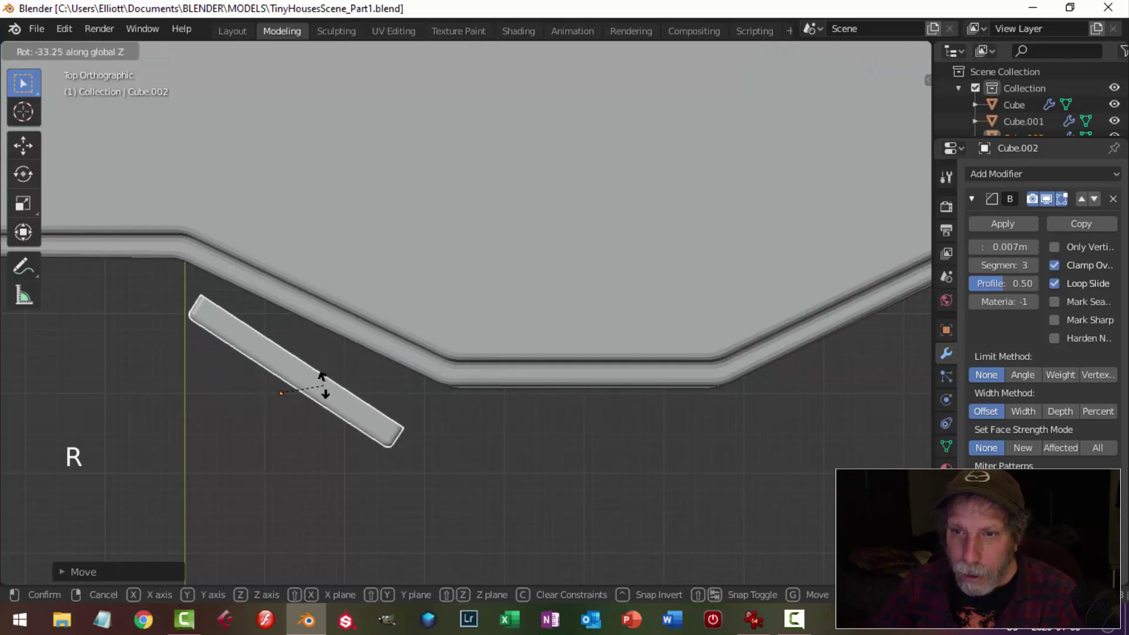
key("g")
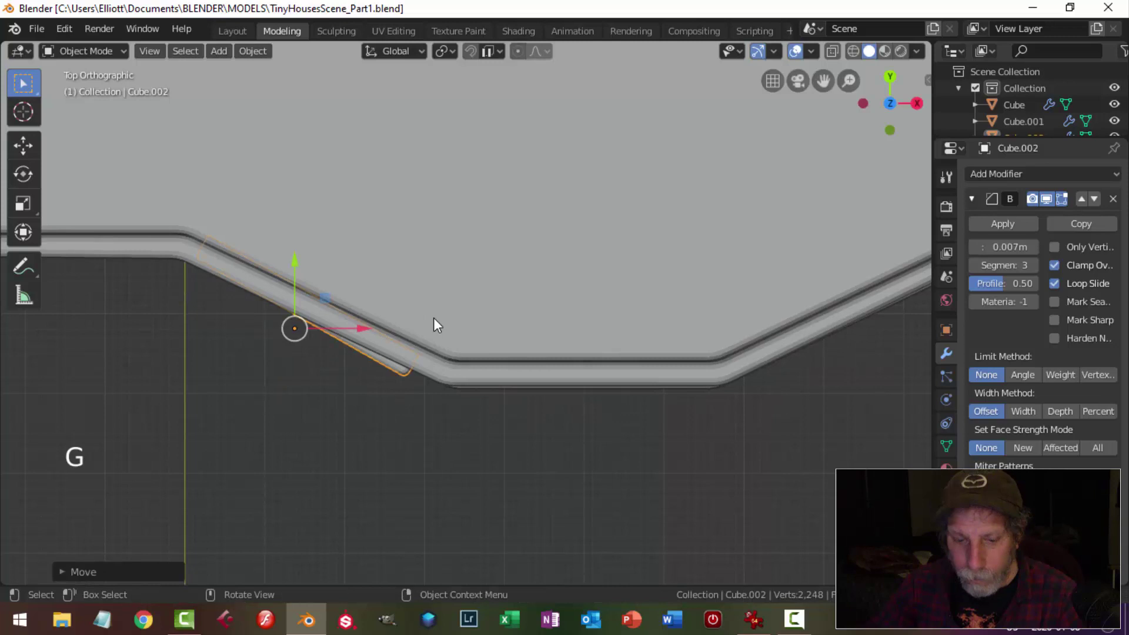
key("r")
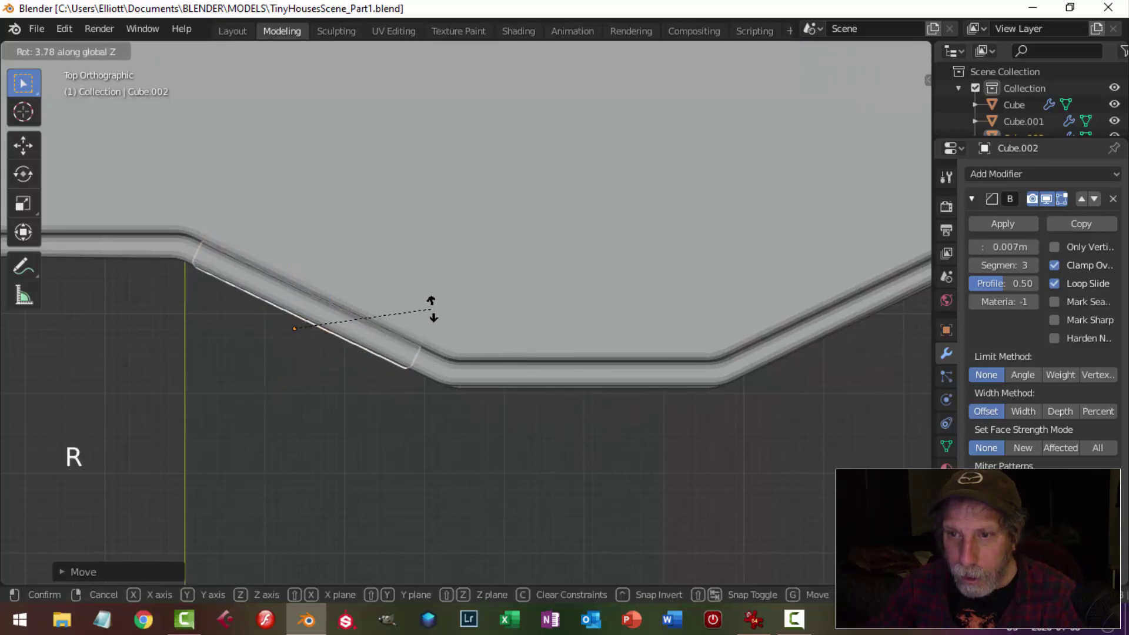
key("g")
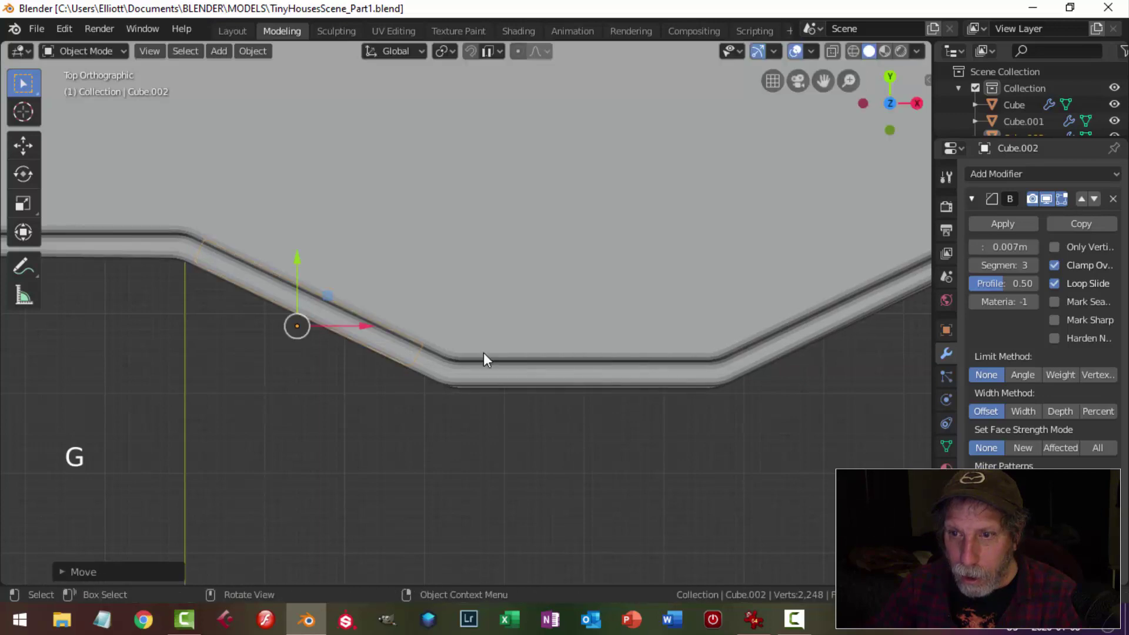
Step: Nudge the rotated copy into line with the angled wall and verify it from around the bay
scroll("down", 3)
middle_click(504, 385)
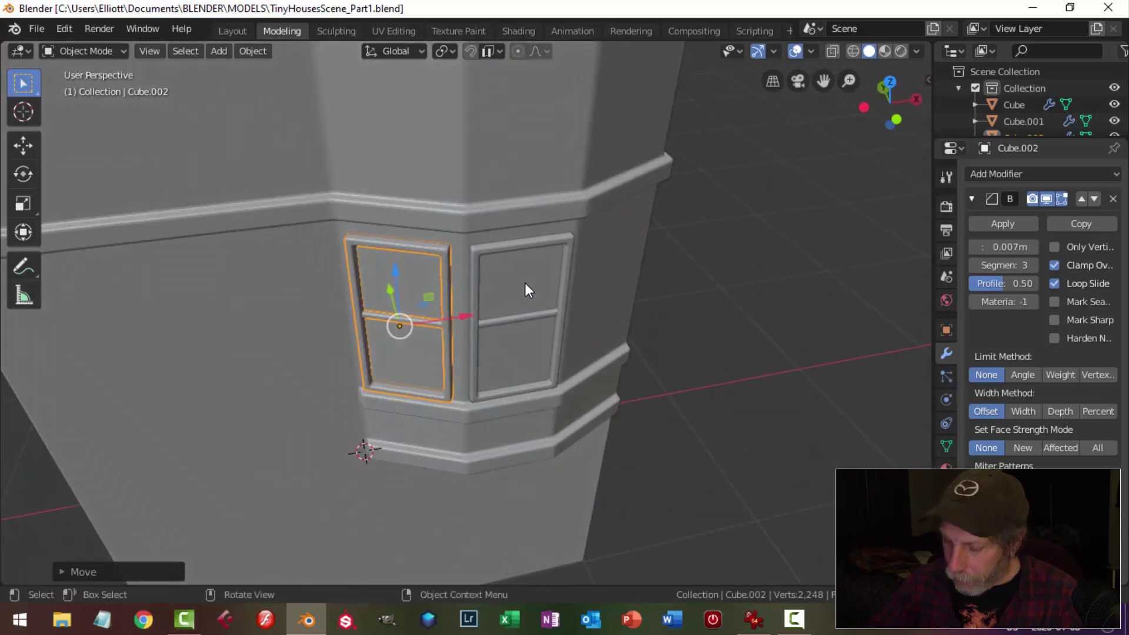
key("KP_7")
scroll("up", 3)
key("g")
scroll("down", 3)
scroll("down", 3)
middle_click(575, 344)
key("alt+a")
middle_click(545, 346)
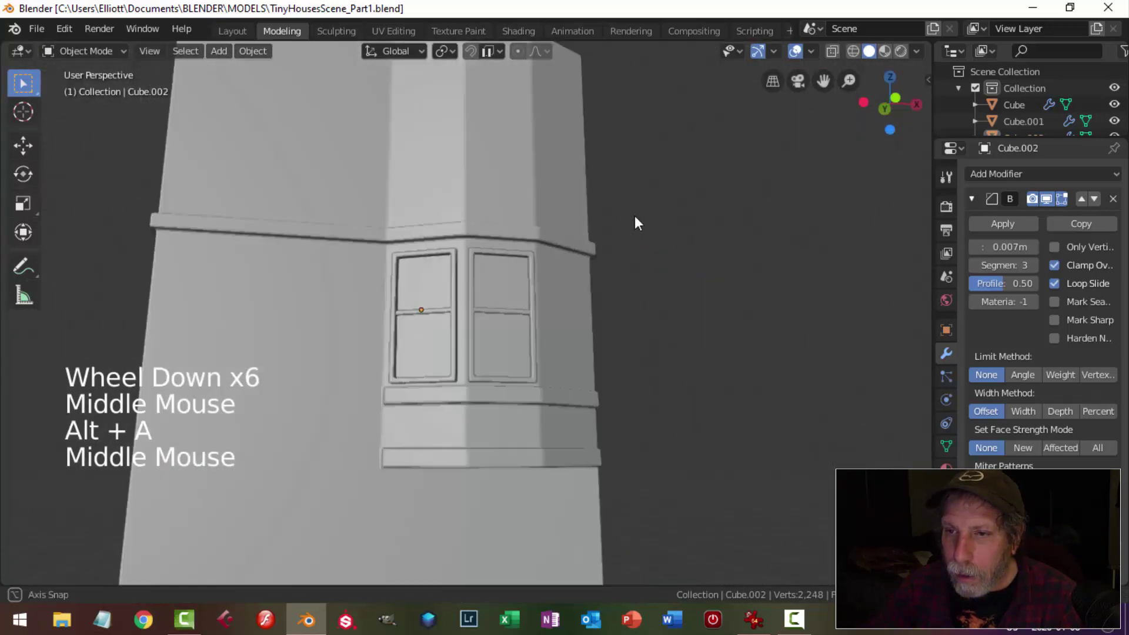
Step: Duplicate the window frame piece again as Cube.003 and place it, viewed from above
left_click(504, 258)
middle_click(609, 304)
key("shift+d")
left_click(556, 329)
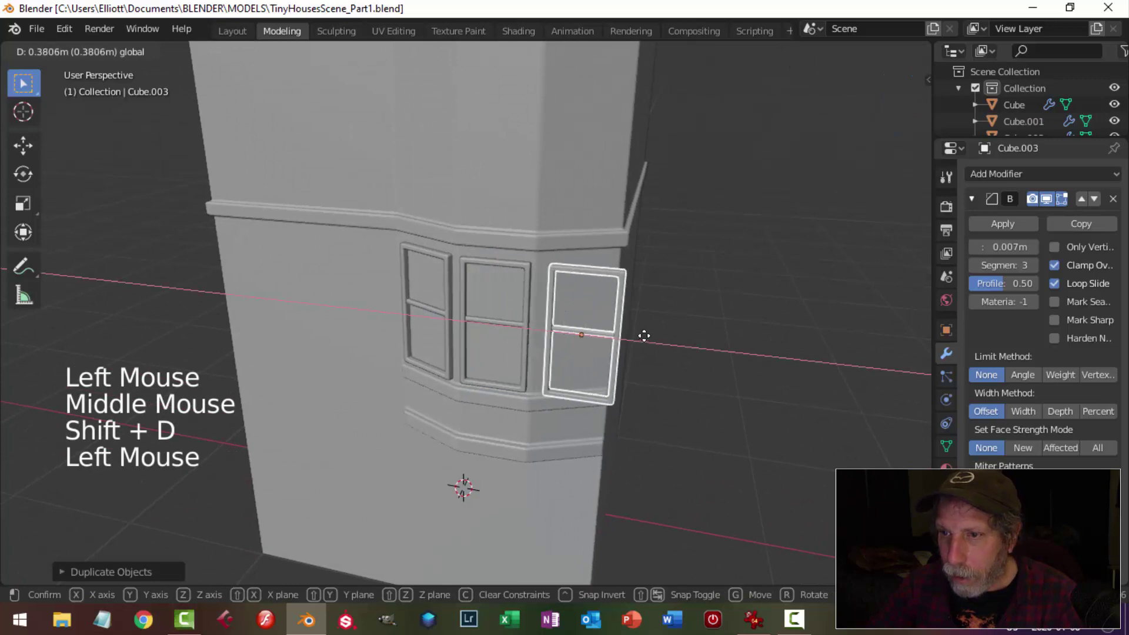
key("KP_7")
scroll("up", 3)
scroll("up", 3)
middle_click(741, 315)
Step: Rotate the trim ledge about 1.16° around Z to follow the bay corner and inspect it all round
key("r")
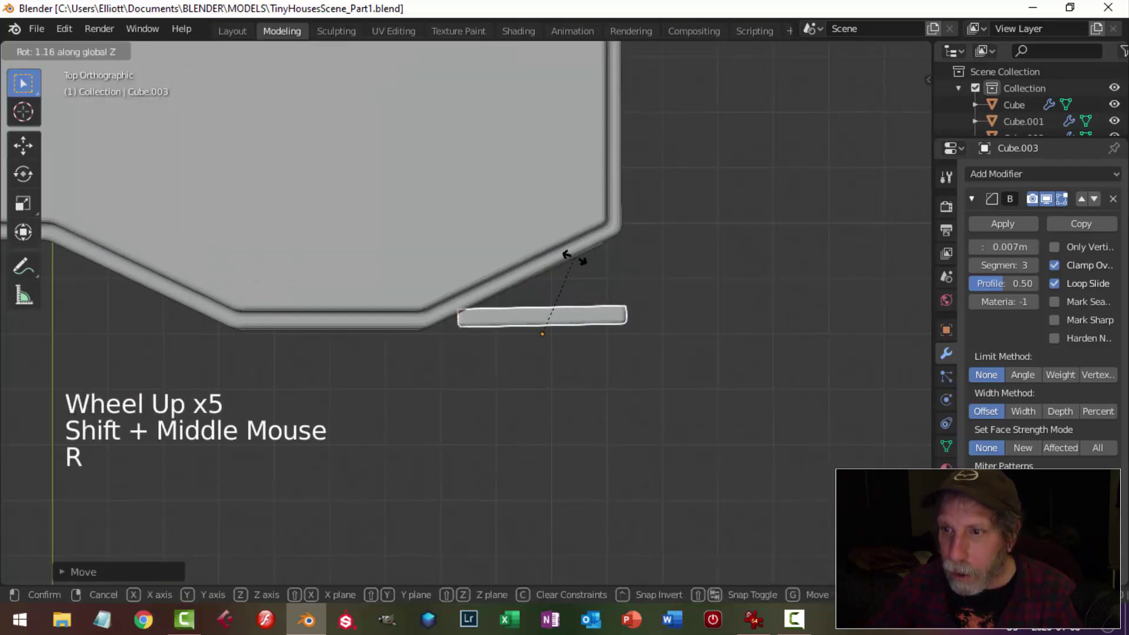
key("g")
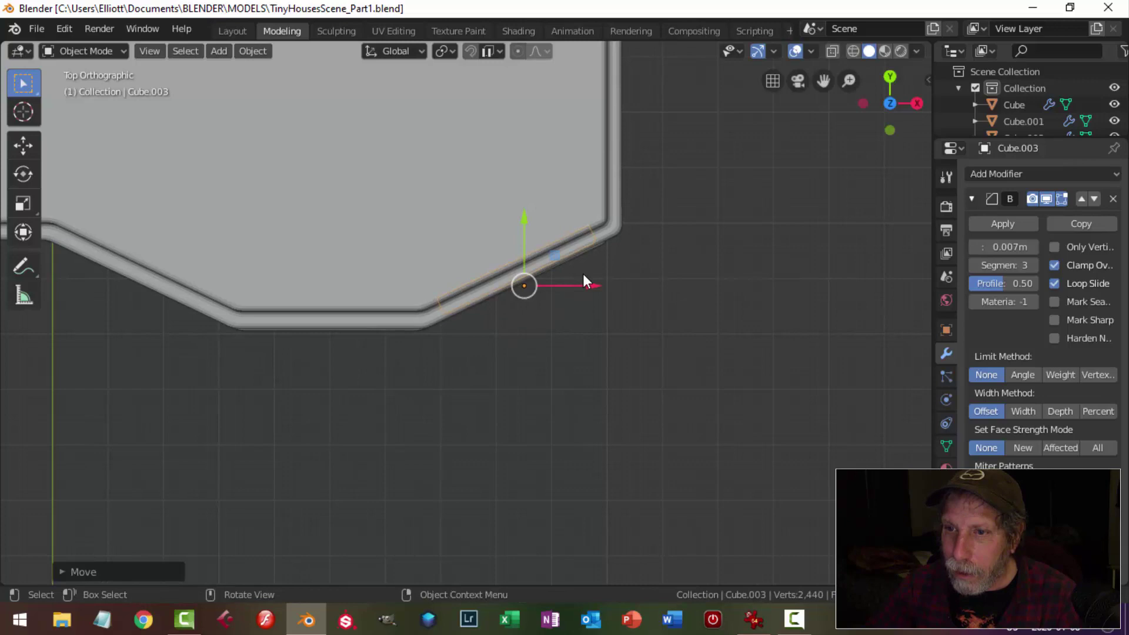
key("alt+a")
scroll("down", 3)
middle_click(564, 337)
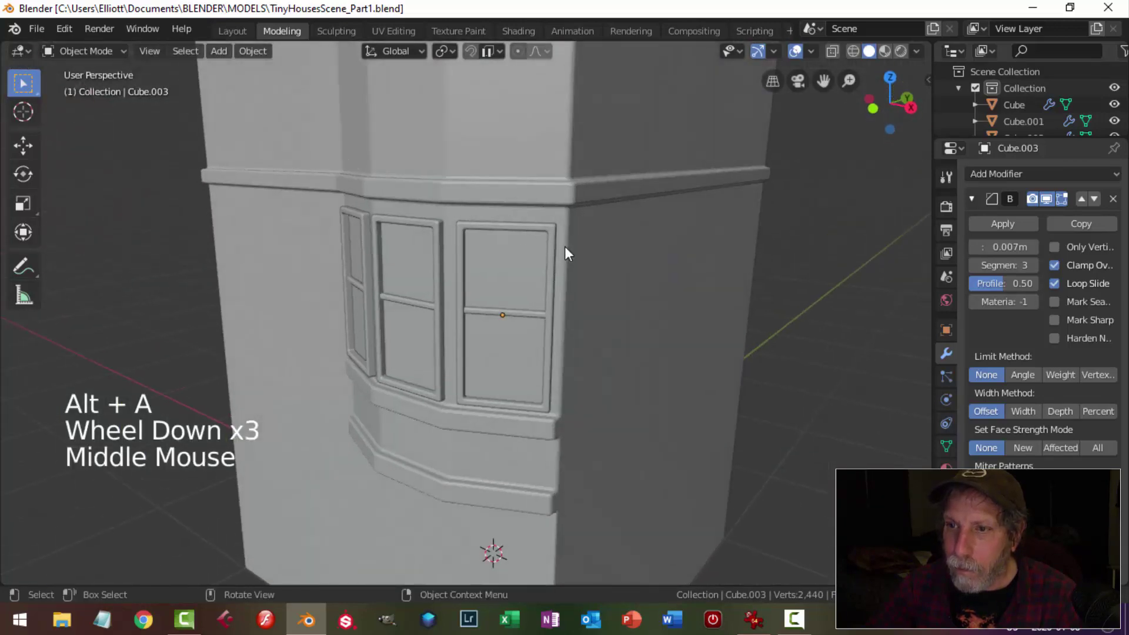
scroll("down", 3)
middle_click(593, 315)
scroll("up", 3)
scroll("down", 3)
middle_click(562, 327)
scroll("up", 3)
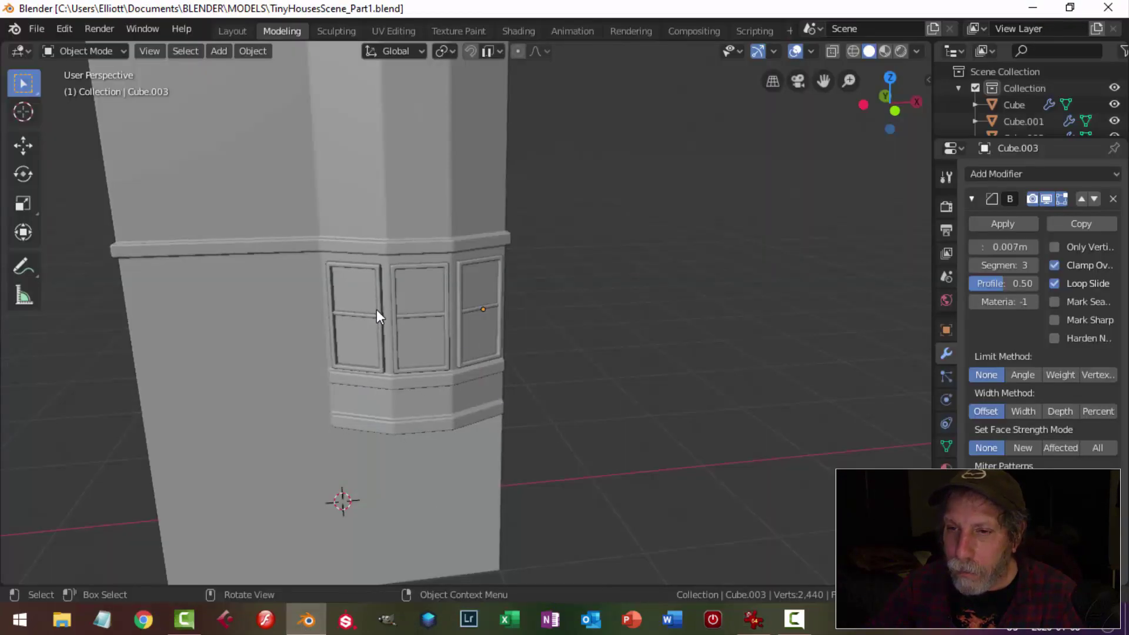
Step: Check the row house reference photo in IrfanView and return to the model
left_click(371, 317)
left_click(453, 316)
double_click(492, 313)
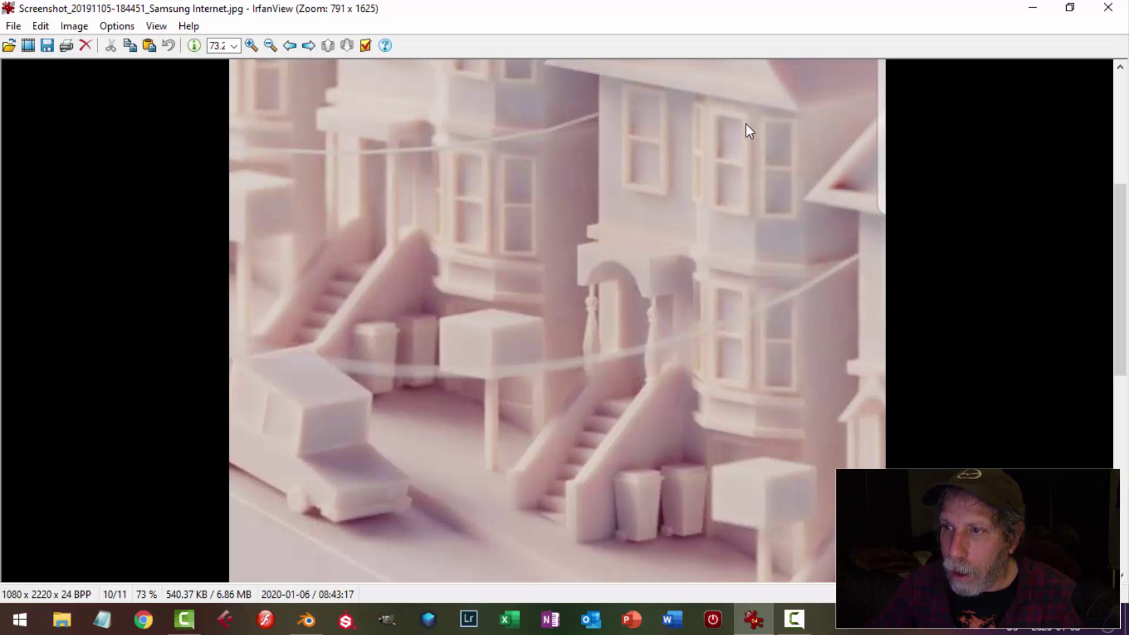
scroll("down", 3)
middle_click(611, 351)
Step: Duplicate the bay window frames and move the copy up along Z onto the top floor
middle_click(612, 378)
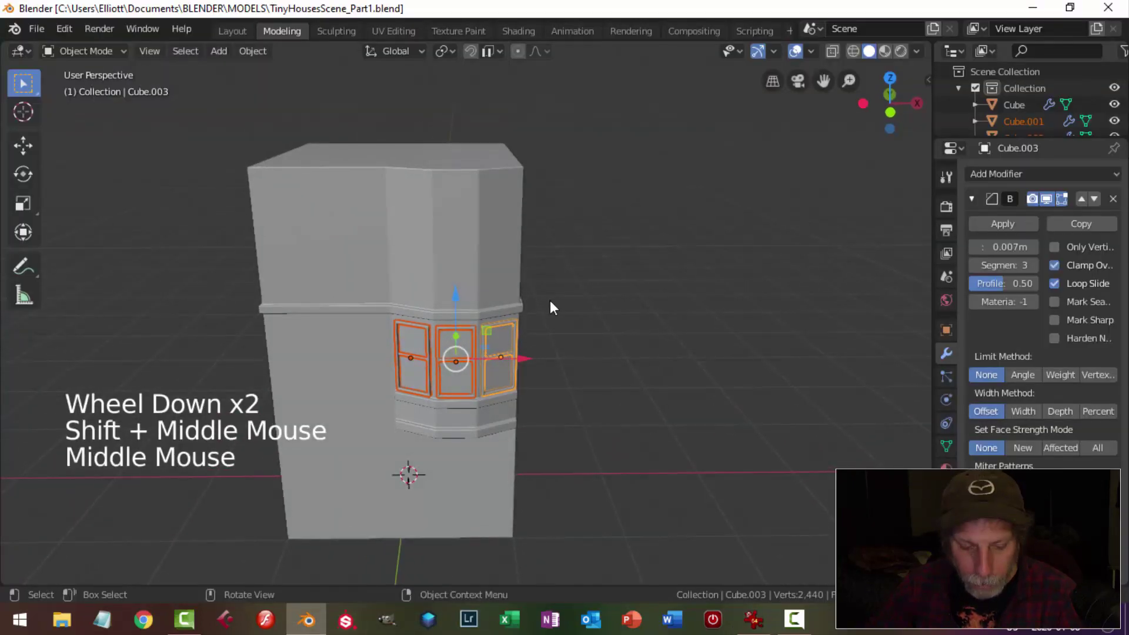
key("shift+d")
left_click(455, 261)
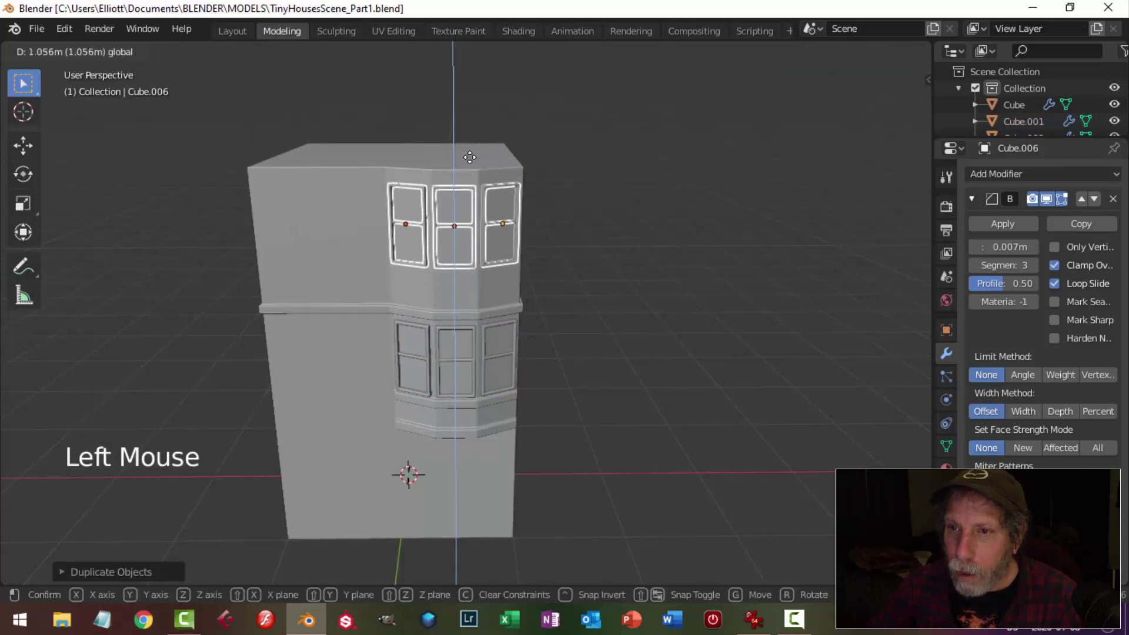
key("alt+a")
middle_click(582, 284)
scroll("up", 3)
middle_click(557, 256)
scroll("down", 3)
middle_click(571, 294)
Step: Duplicate a single window frame onto the flat front wall and position it in front view
left_click(564, 185)
middle_click(642, 264)
key("shift+d")
left_click(610, 203)
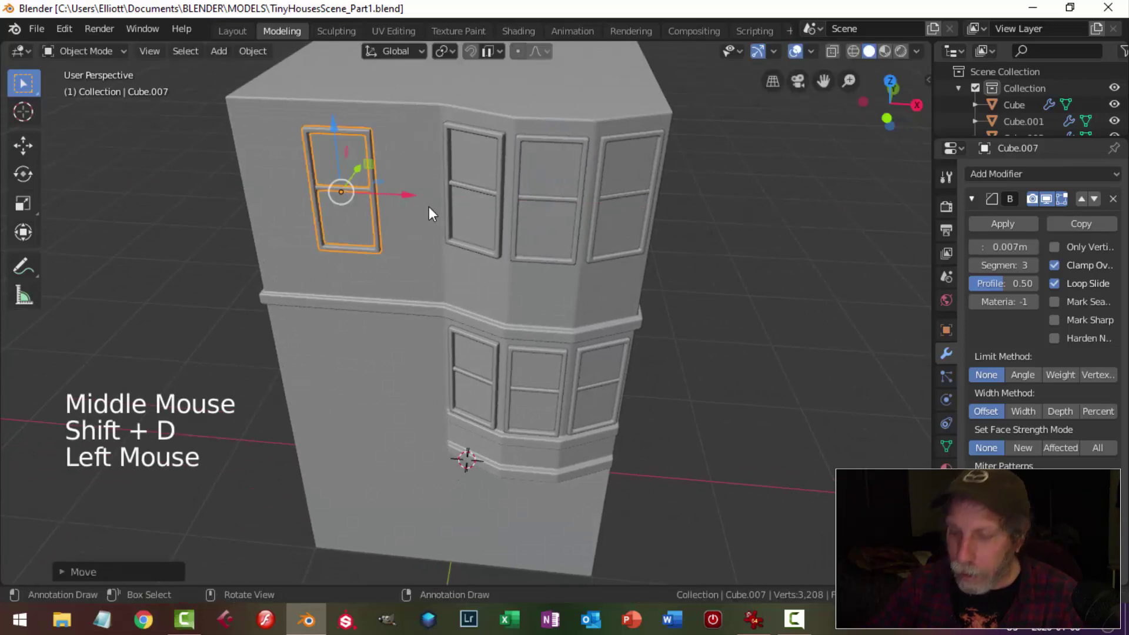
key("KP_1")
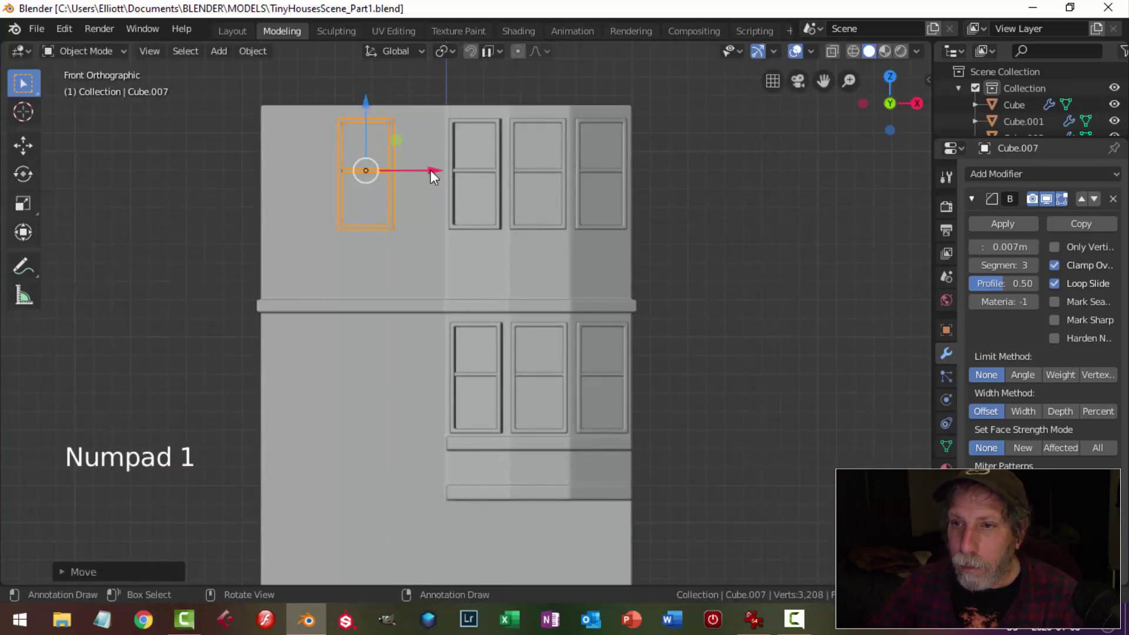
left_click(436, 177)
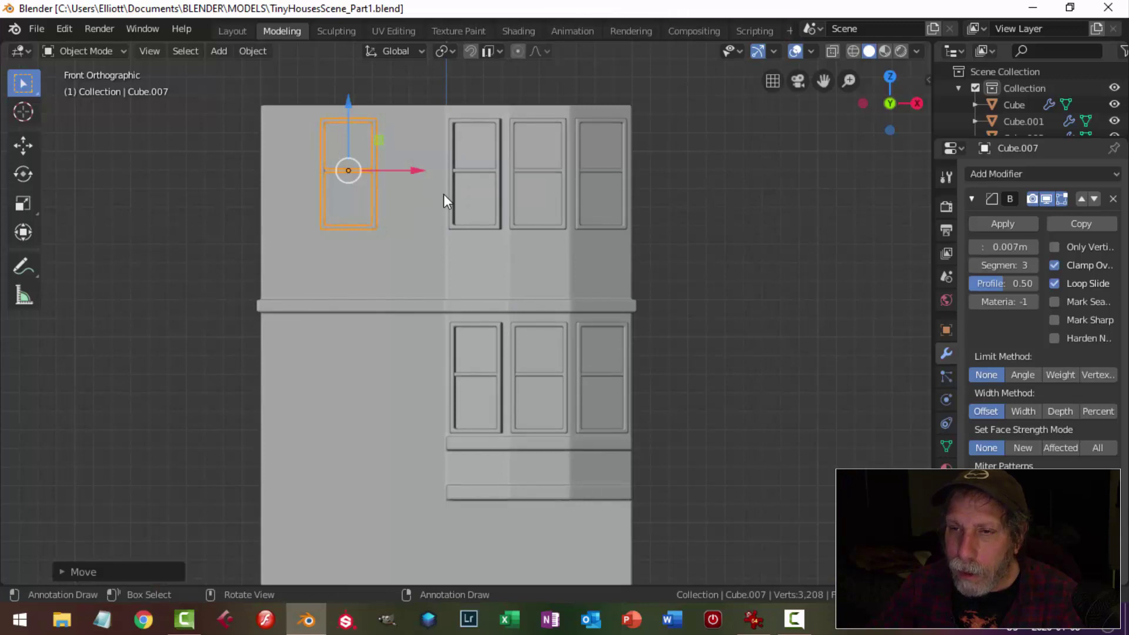
middle_click(436, 208)
Step: In Edit Mode with X-ray, move the flat-wall frame's side and top edges to match the bay windows
scroll("up", 3)
middle_click(605, 277)
key("Tab")
key("z")
key("b")
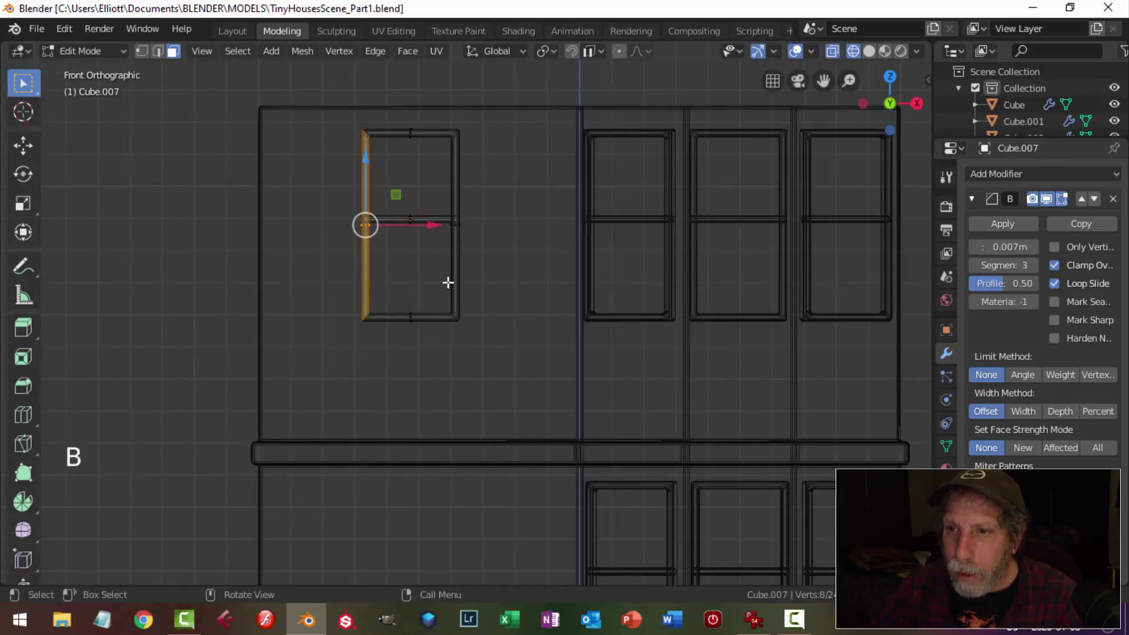
scroll("up", 3)
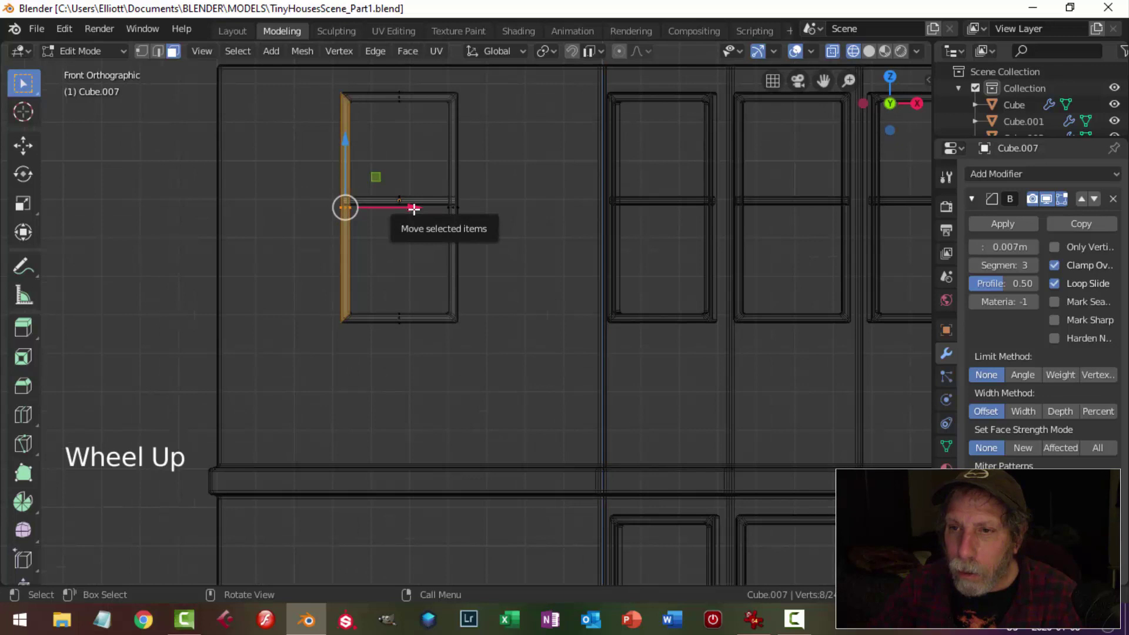
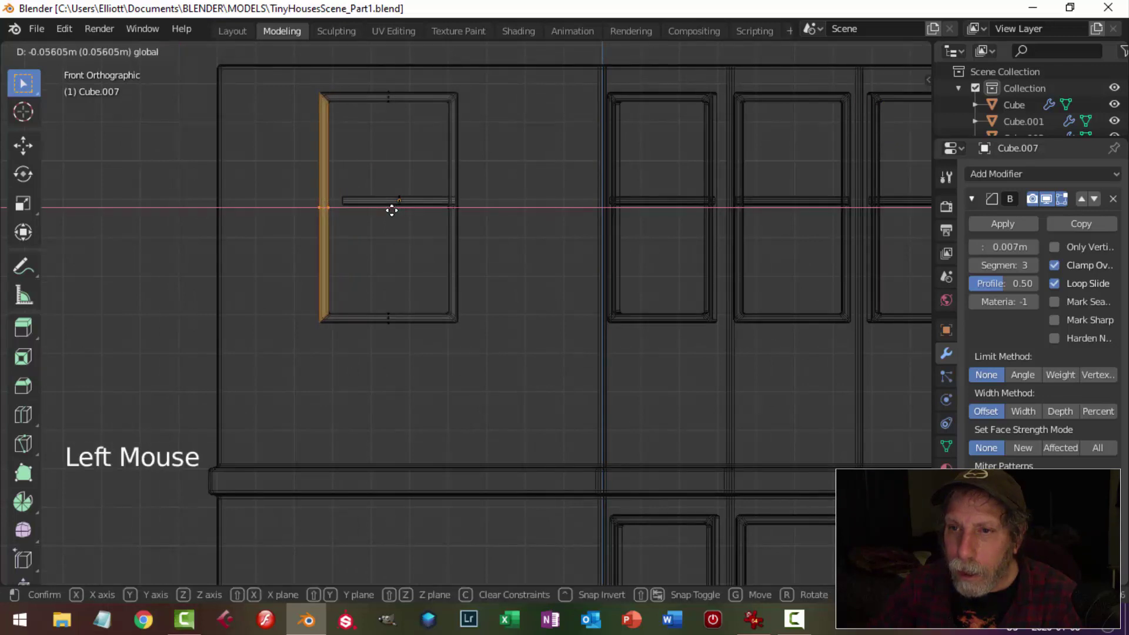
key("alt+a")
key("1")
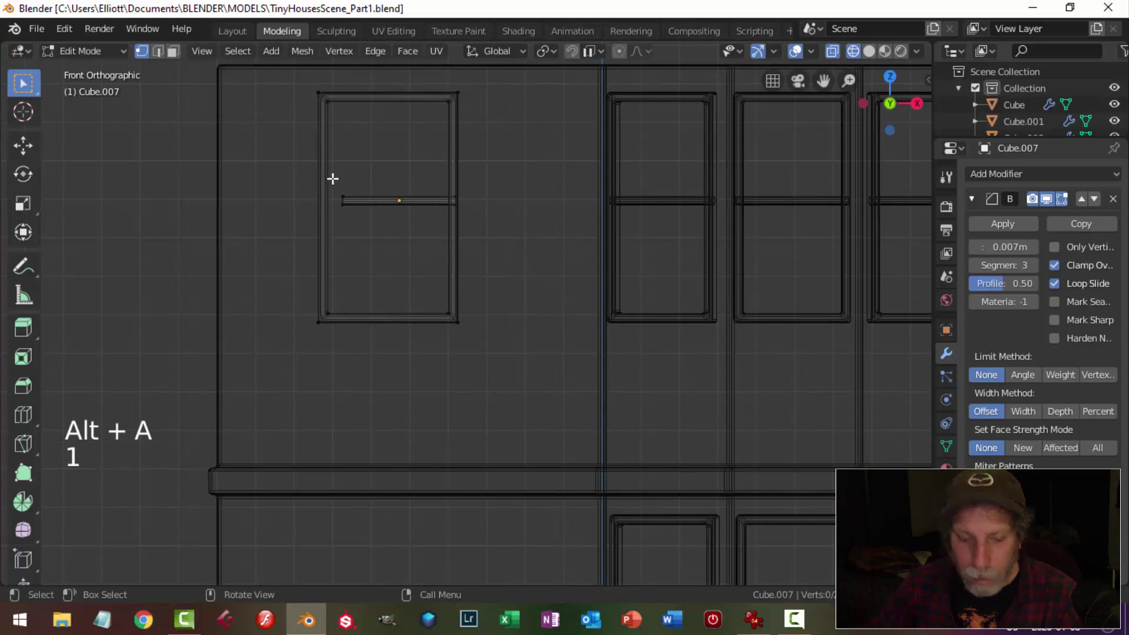
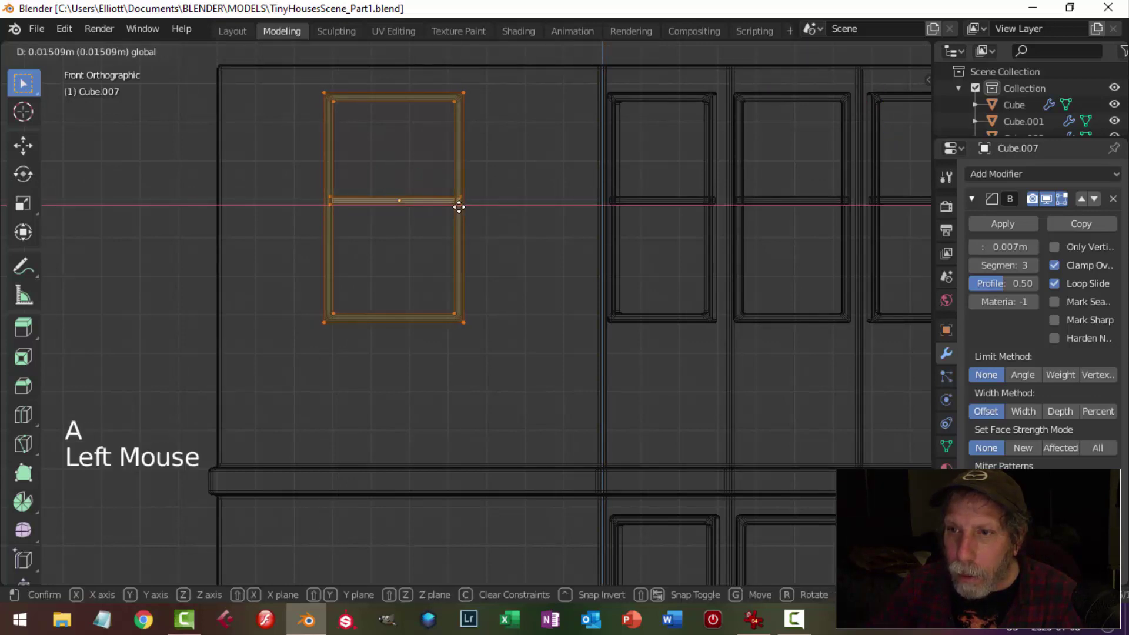
key("z")
key("alt+a")
key("Tab")
key("alt+a")
Step: Set the 3D cursor on the wall face and push the frame flush against the wall
scroll("down", 3)
middle_click(593, 260)
scroll("down", 3)
scroll("up", 3)
left_click(420, 238)
middle_click(508, 295)
left_click(417, 244)
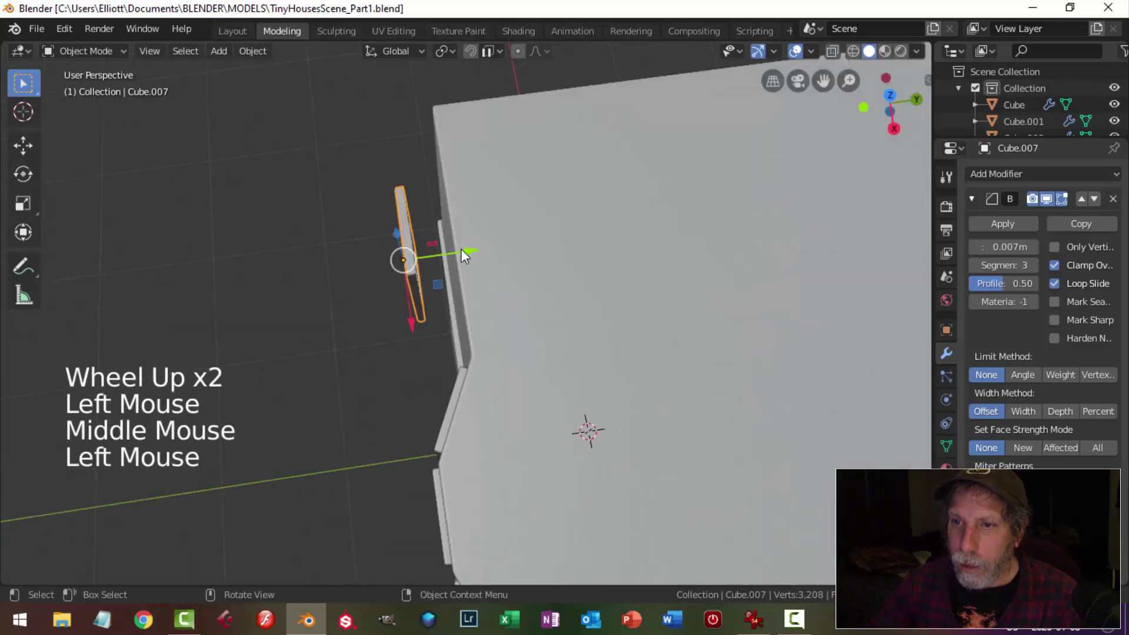
left_click(467, 247)
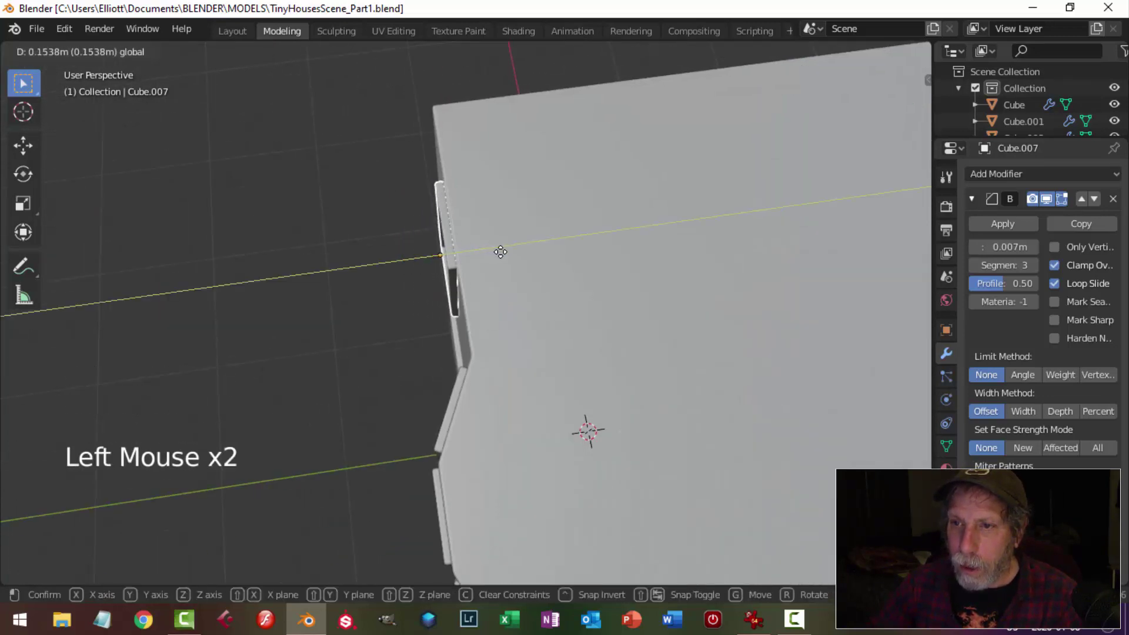
key("alt+a")
Step: Orbit around the top floor and front corner to check the frame on the wall
scroll("down", 3)
middle_click(511, 303)
scroll("down", 3)
middle_click(557, 327)
scroll("up", 3)
middle_click(674, 378)
middle_click(599, 284)
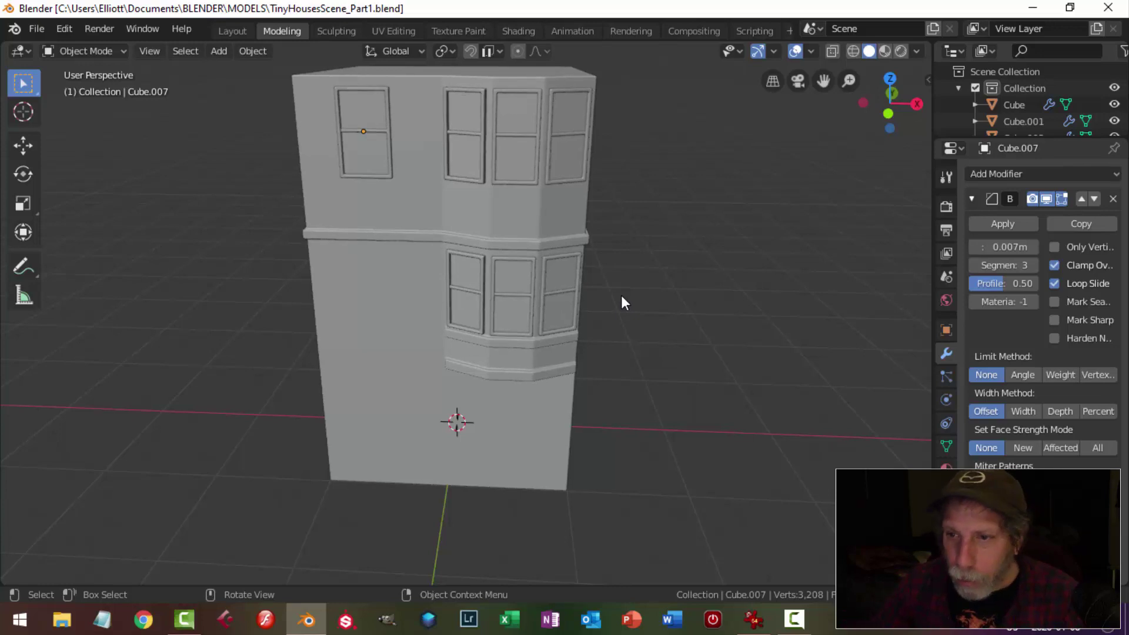
Step: Select the main building block and enter Edit Mode looking at its top
middle_click(613, 409)
scroll("down", 3)
middle_click(538, 412)
left_click(508, 399)
key("Tab")
scroll("up", 3)
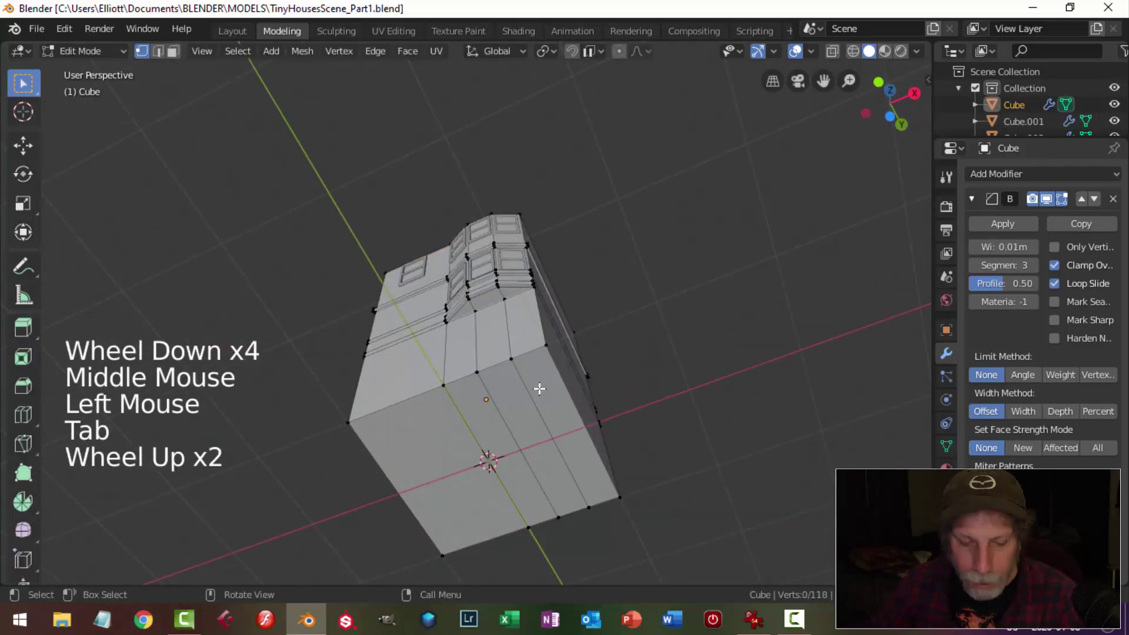
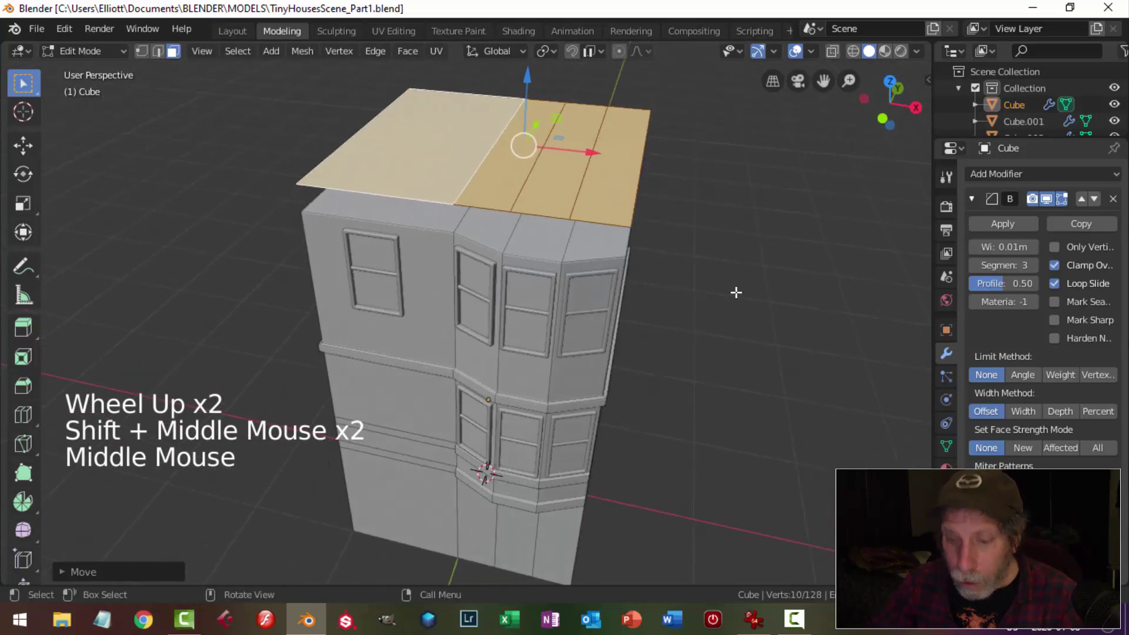
Step: Separate the top faces into their own object, Cube.008, and select the new roof plane
key("p")
key("Tab")
left_click(578, 175)
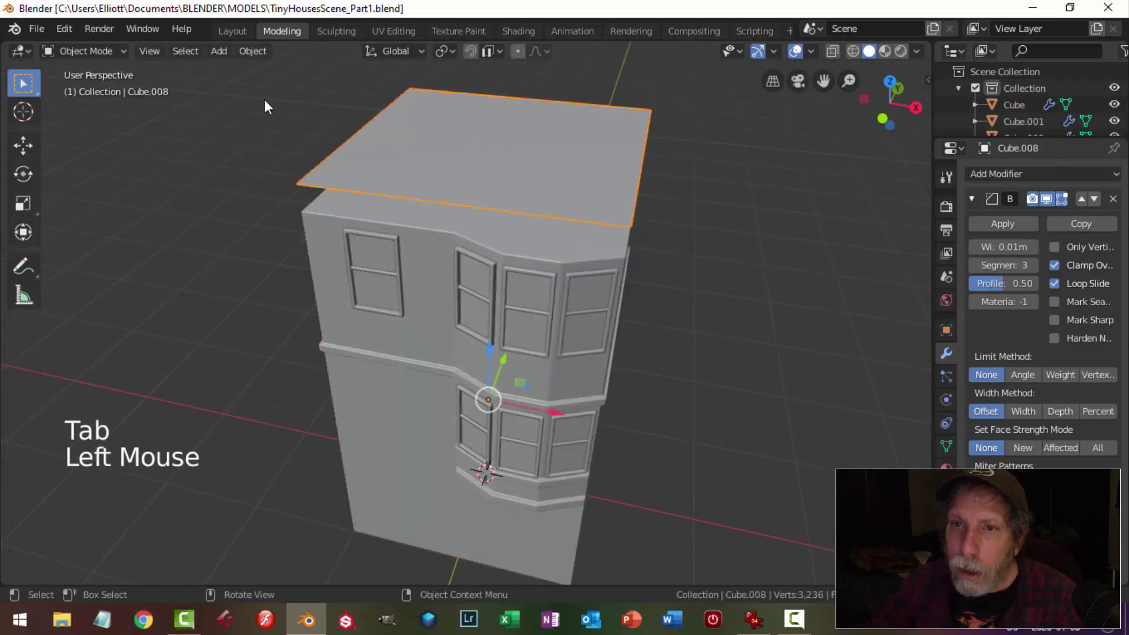
left_click(253, 56)
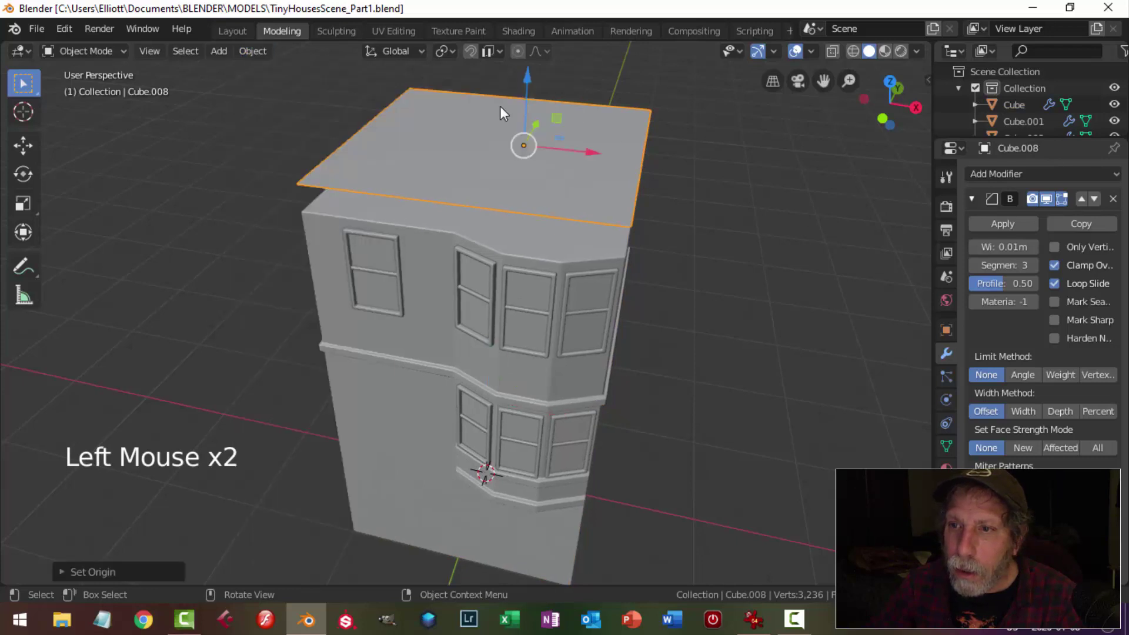
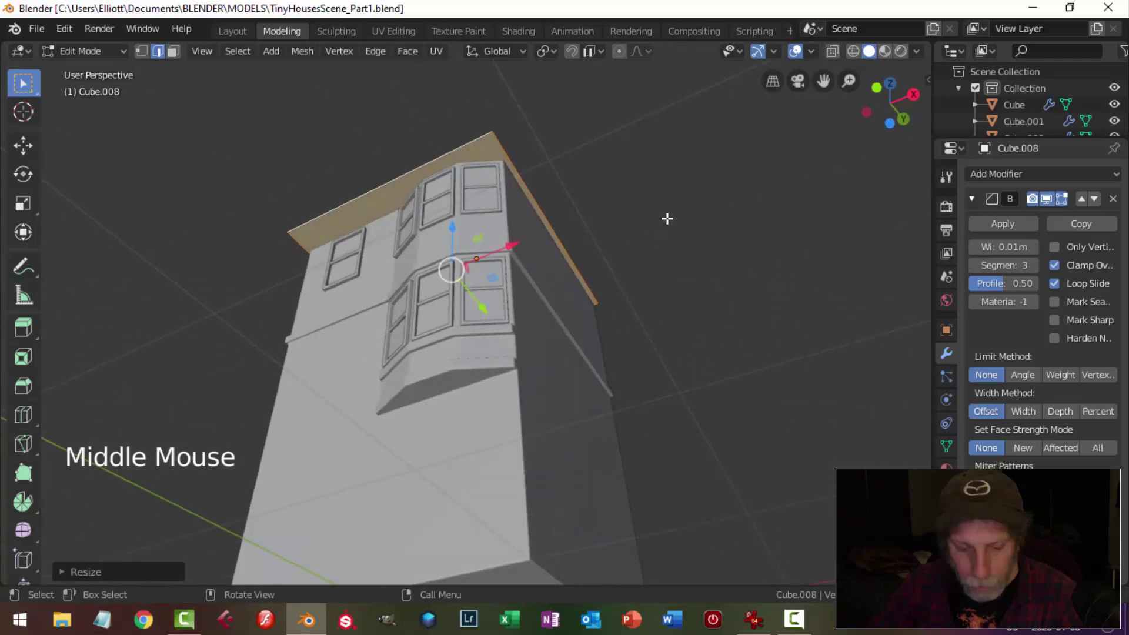
Step: Scale Cube.008 into a pitched gable with overhanging eaves and inspect it from below
key("s")
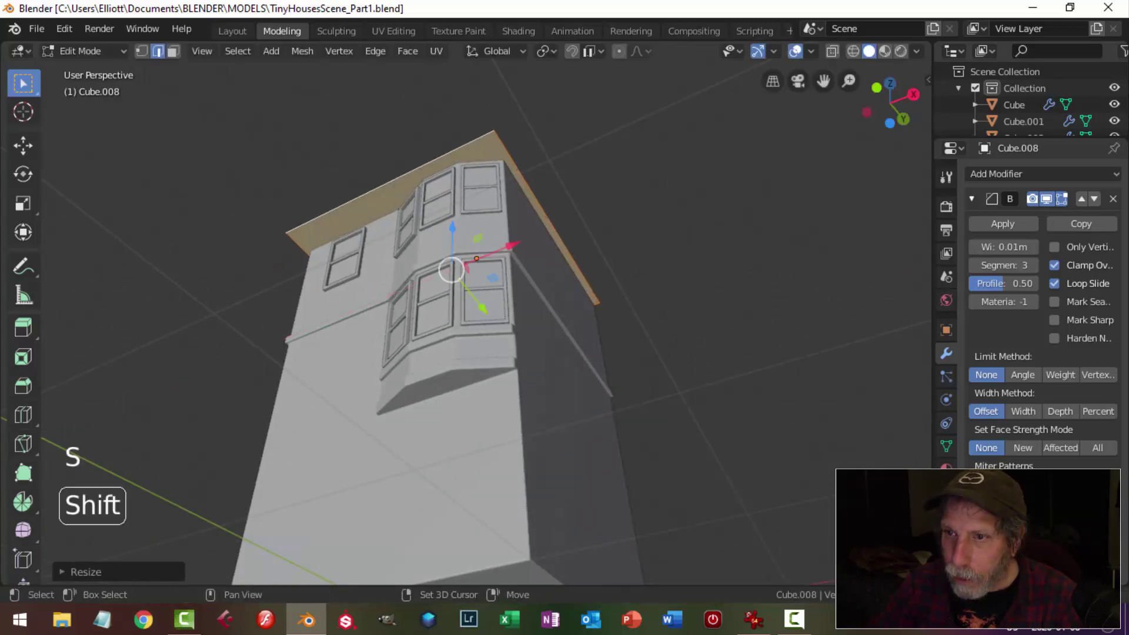
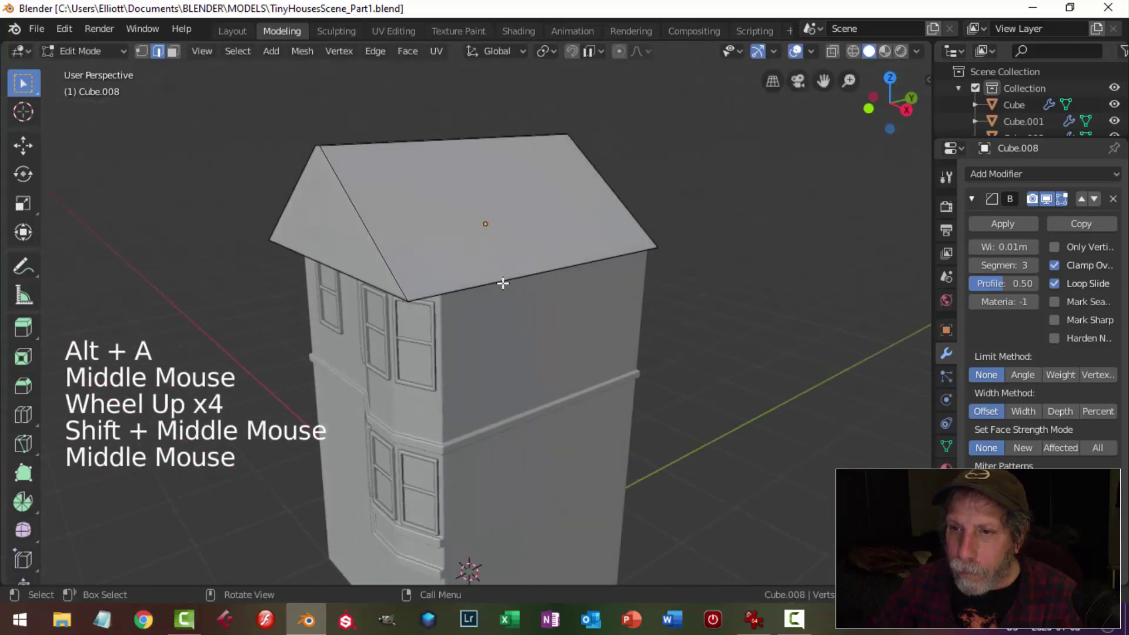
key("Tab")
middle_click(476, 285)
key("alt+a")
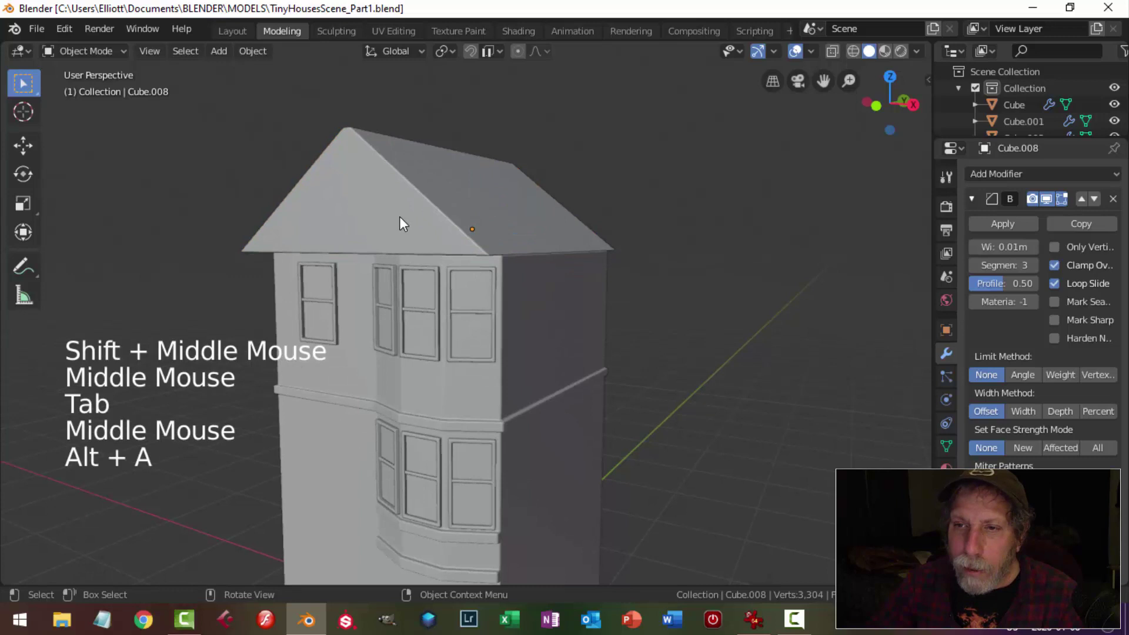
middle_click(557, 422)
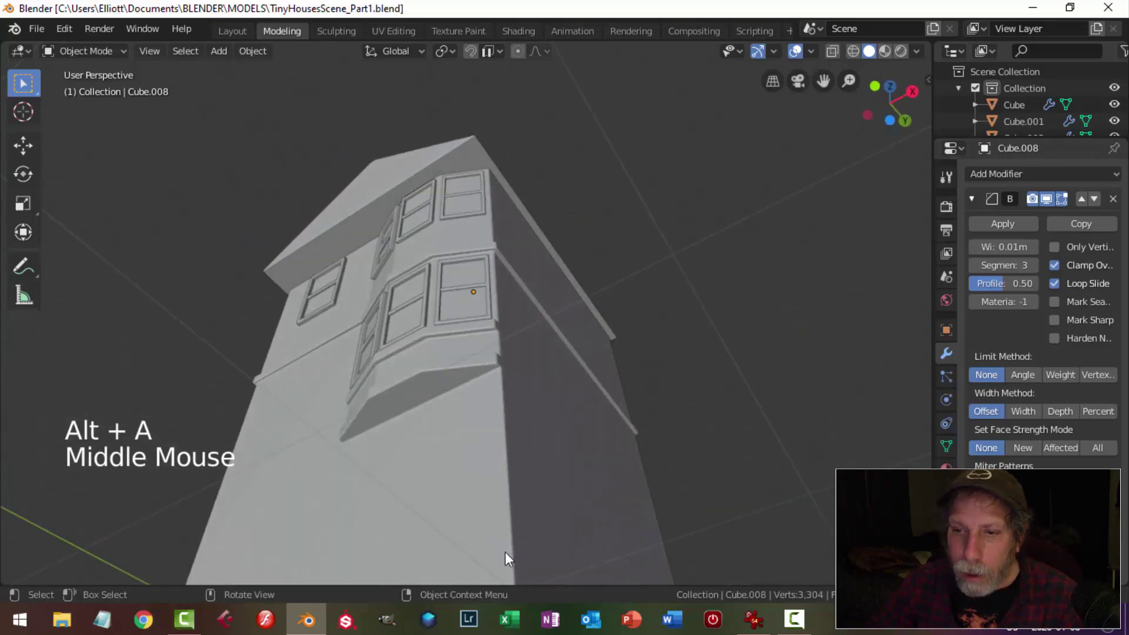
scroll("down", 3)
middle_click(532, 363)
scroll("up", 3)
Step: Orbit over the bay front, reselect the roof and re-enter Edit Mode on its mesh
middle_click(512, 442)
middle_click(566, 415)
middle_click(593, 430)
scroll("up", 3)
left_click(518, 178)
middle_click(569, 275)
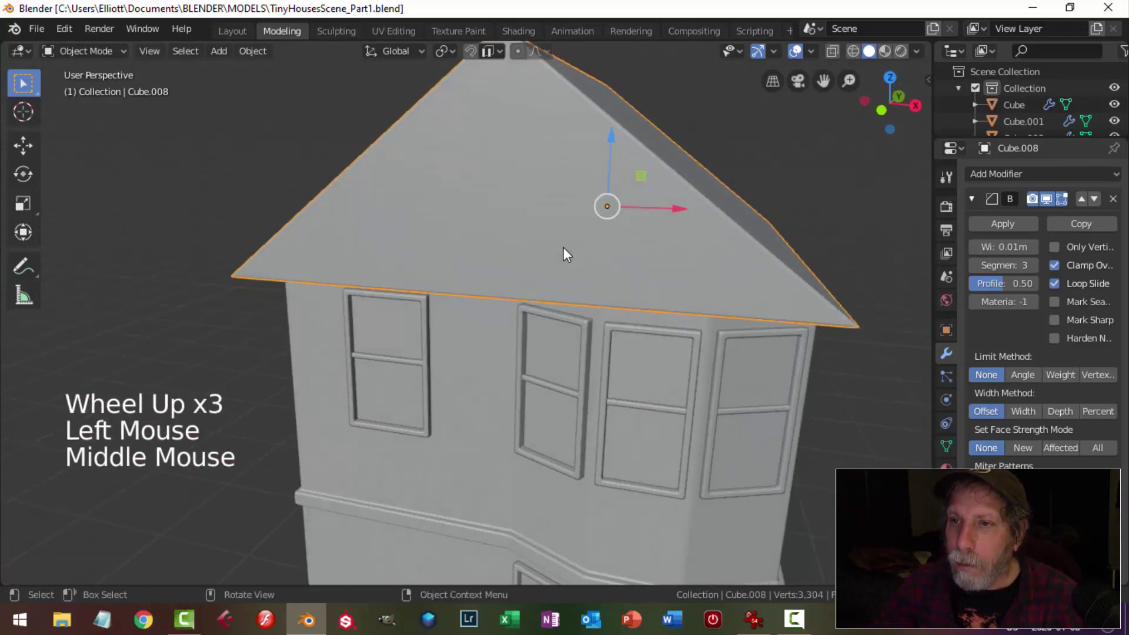
key("Tab")
scroll("down", 3)
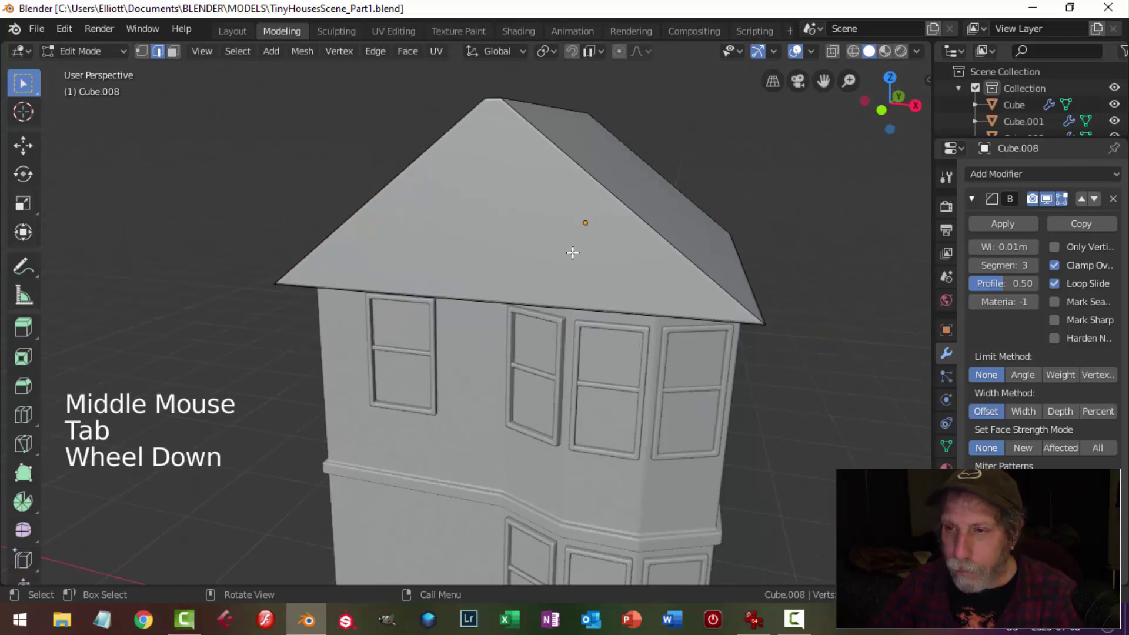